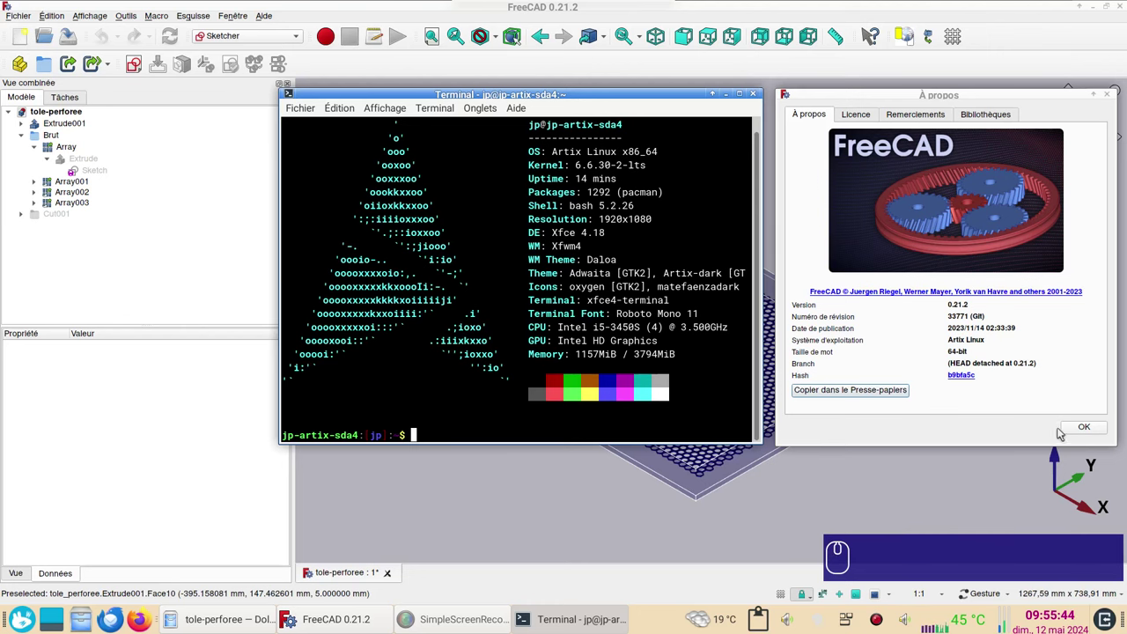
Dismiss the About dialog, inspect the perforated sheet's holes from above, and close the tole-perforee document
{"action": "left_click", "coordinate": [1073, 426]}
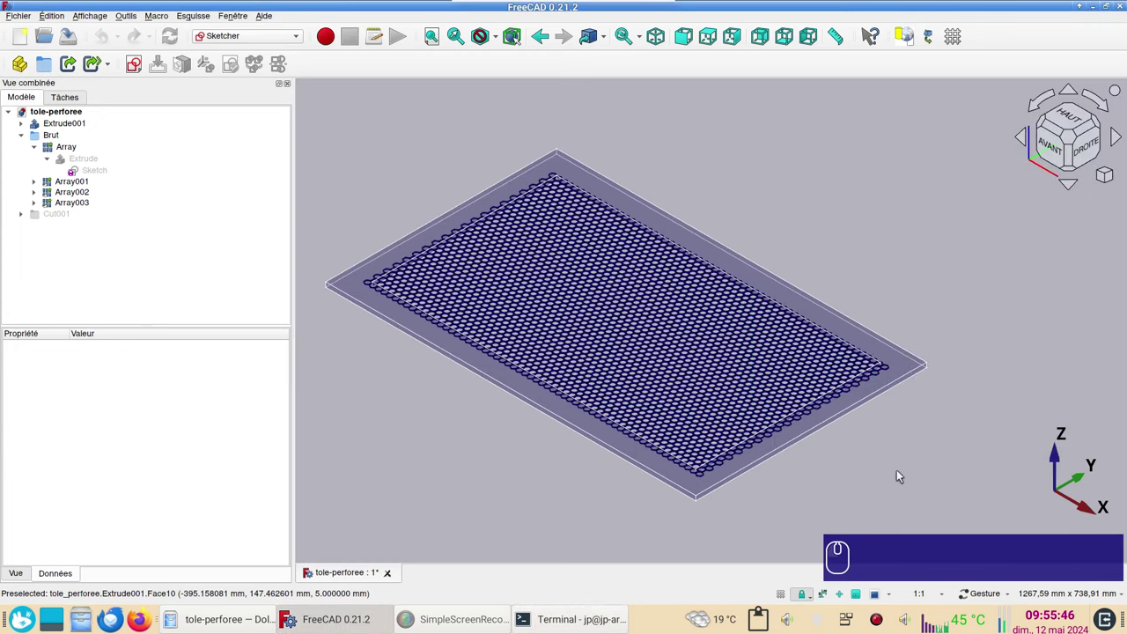
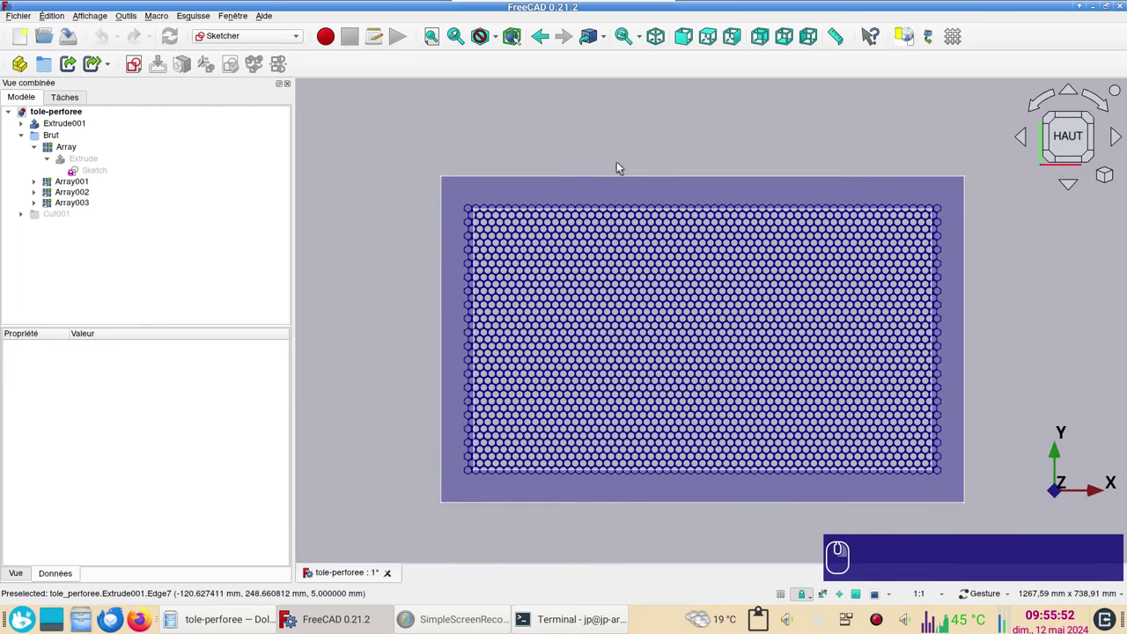
{"action": "middle_click", "coordinate": [644, 163]}
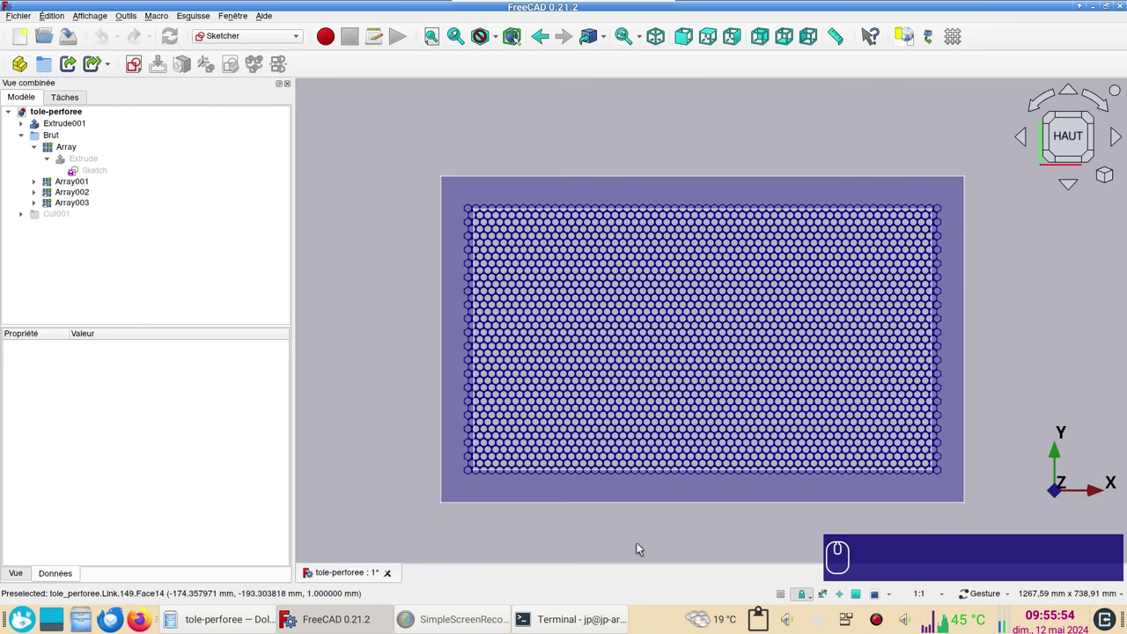
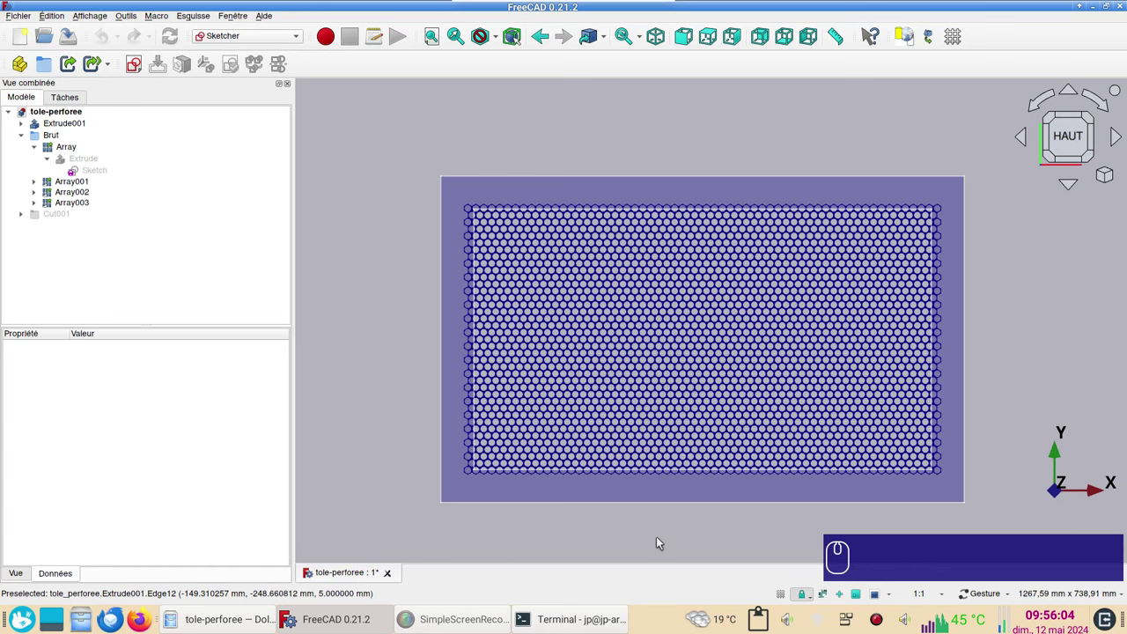
{"action": "left_click", "coordinate": [675, 439]}
{"action": "scroll", "scroll_direction": "up", "scroll_amount": 3}
{"action": "scroll", "scroll_direction": "up", "scroll_amount": 3}
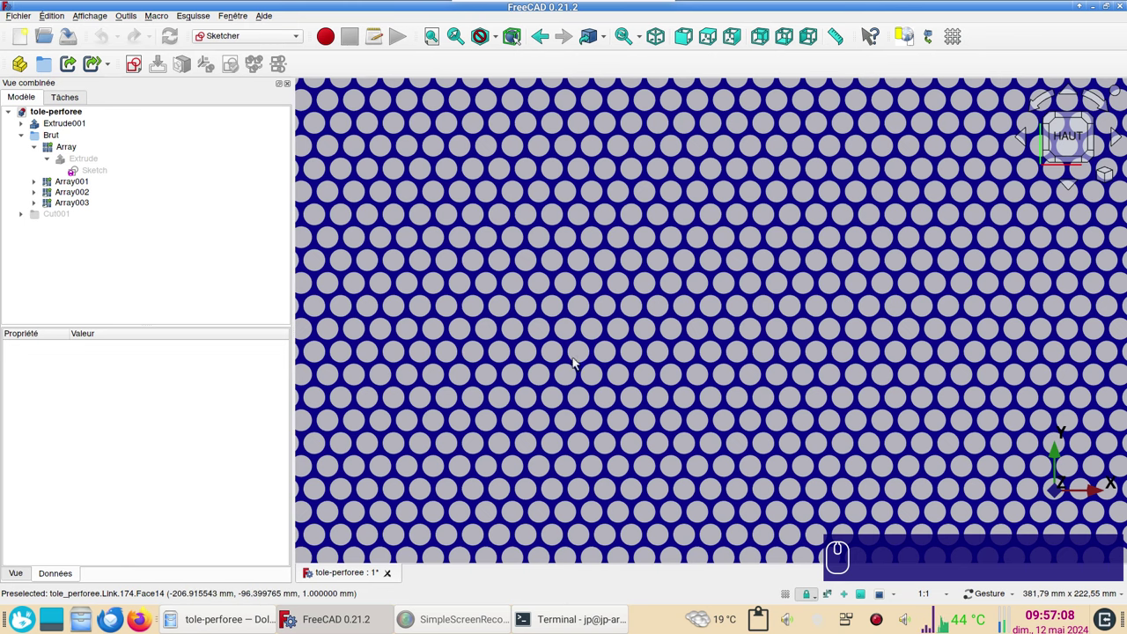
{"action": "scroll", "scroll_direction": "down", "scroll_amount": 3}
{"action": "scroll", "scroll_direction": "down", "scroll_amount": 3}
{"action": "left_click_drag", "start_coordinate": [907, 515], "coordinate": [148, 121]}
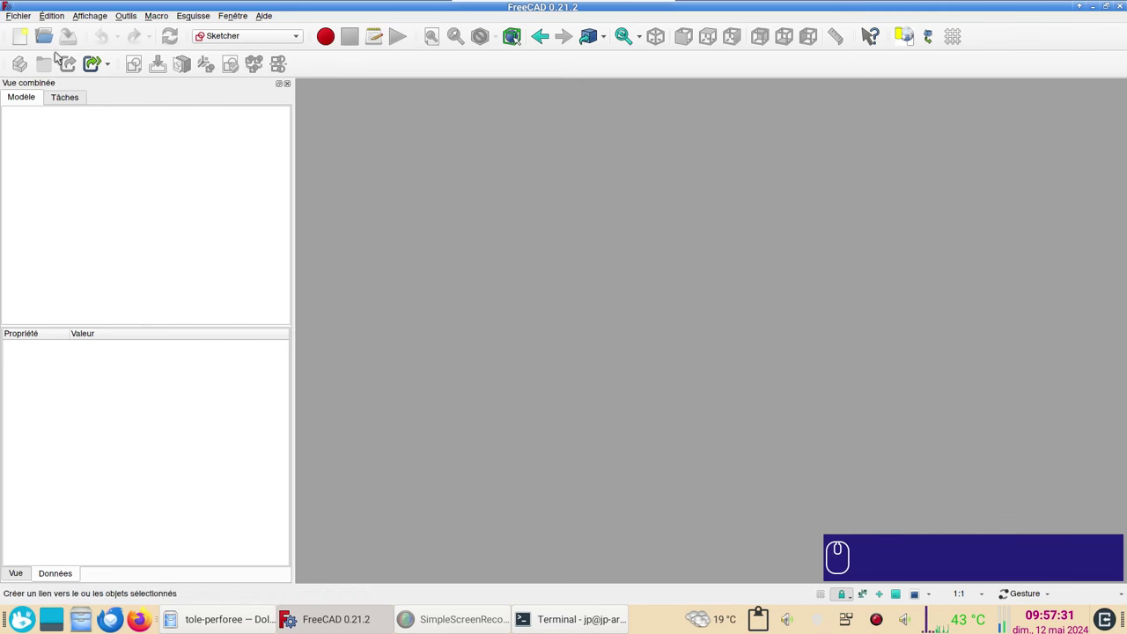
Create a new document and start an empty sketch on the XY plane, viewed from the top
{"action": "left_click", "coordinate": [23, 37]}
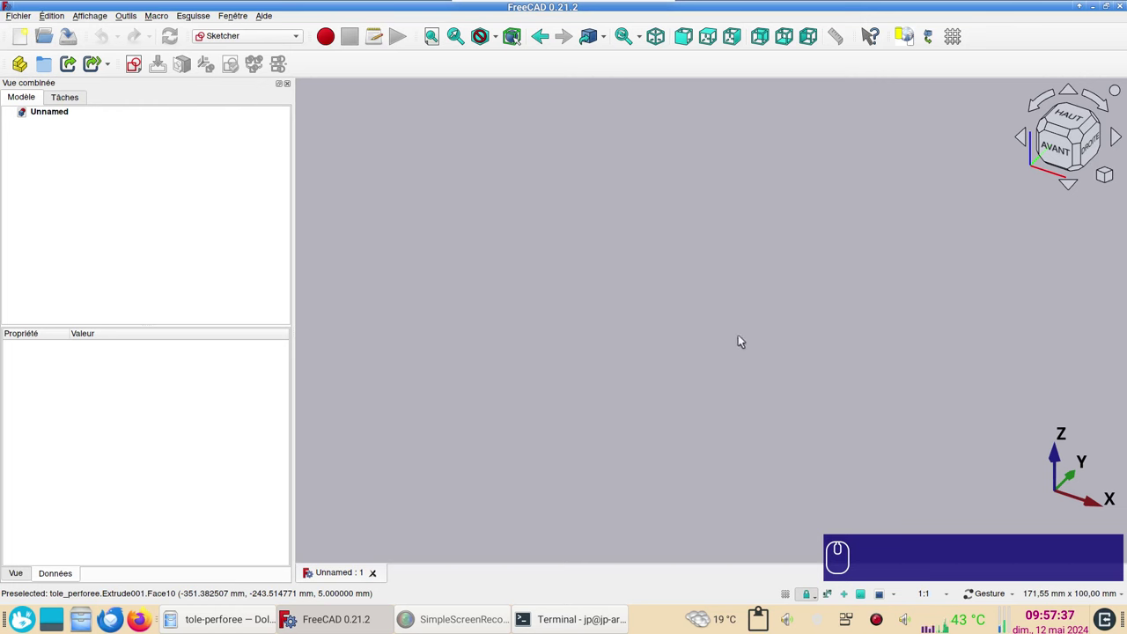
{"action": "key", "text": "KP_2"}
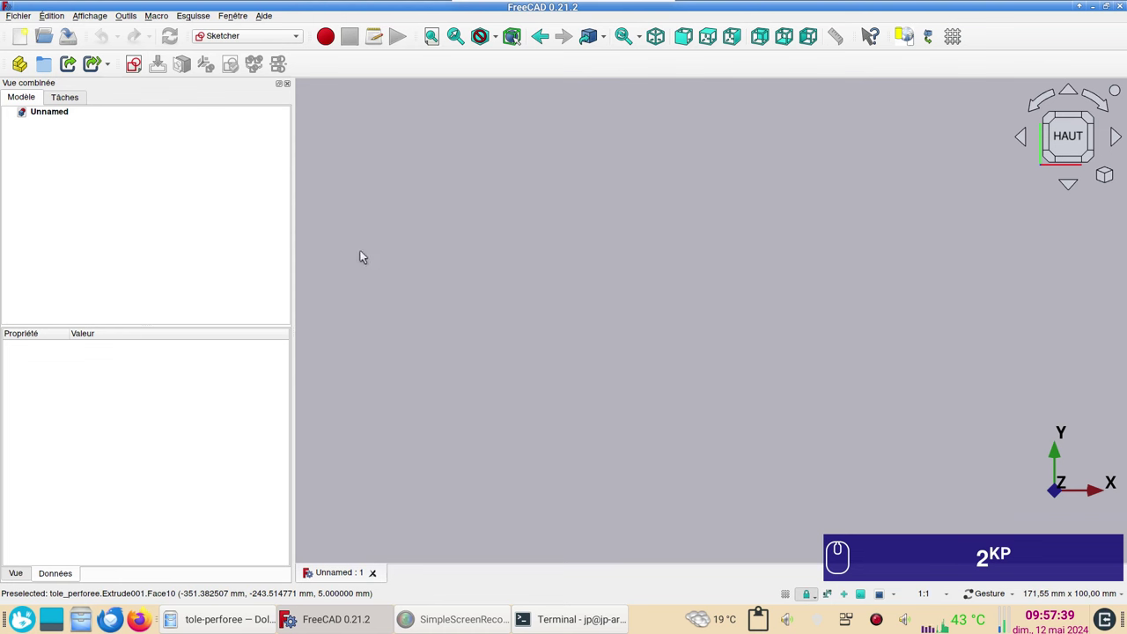
{"action": "left_click", "coordinate": [141, 71]}
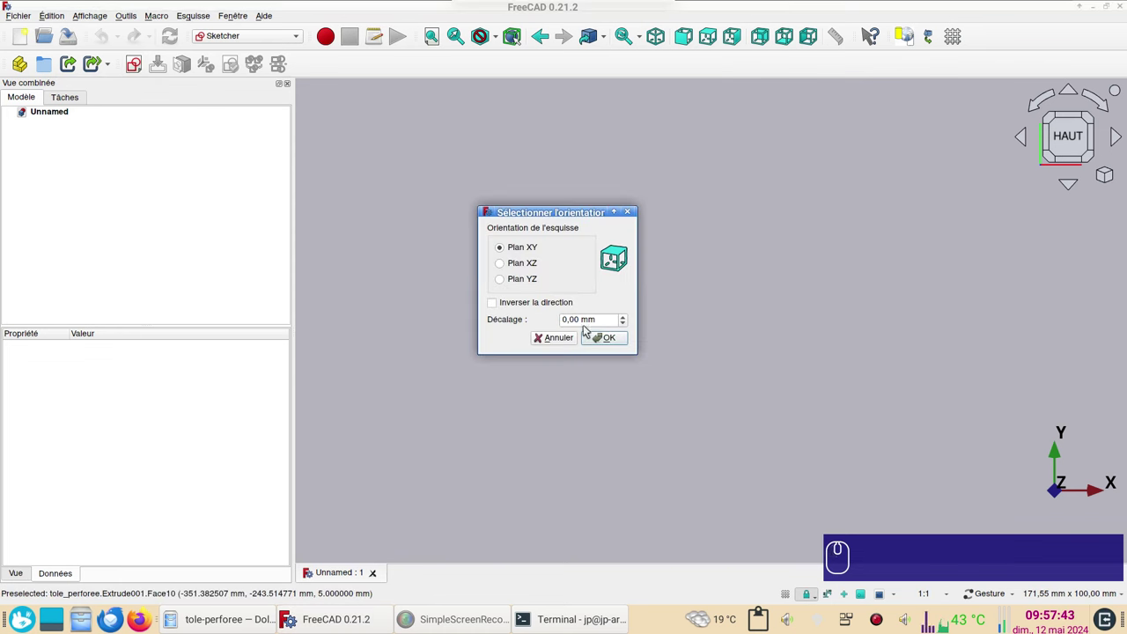
{"action": "double_click", "coordinate": [619, 341]}
{"action": "scroll", "scroll_direction": "up", "scroll_amount": 3}
{"action": "left_click_drag", "start_coordinate": [694, 374], "coordinate": [384, 232]}
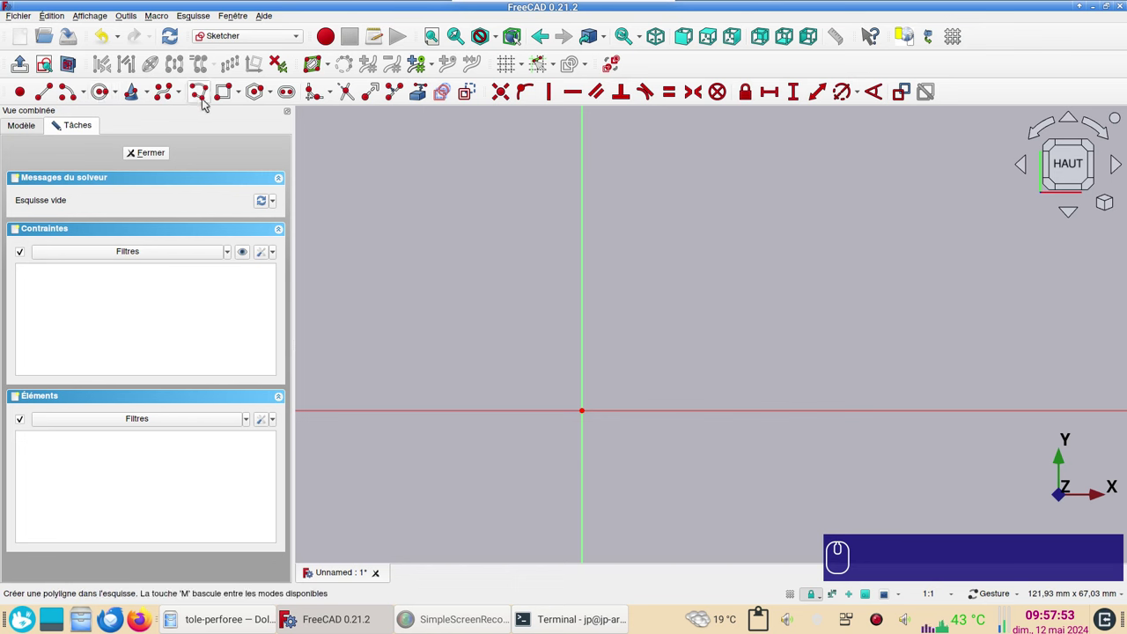
Draw two hexagons, make one side vertical and constrain both circumscribed circles equal
{"action": "left_click", "coordinate": [259, 93]}
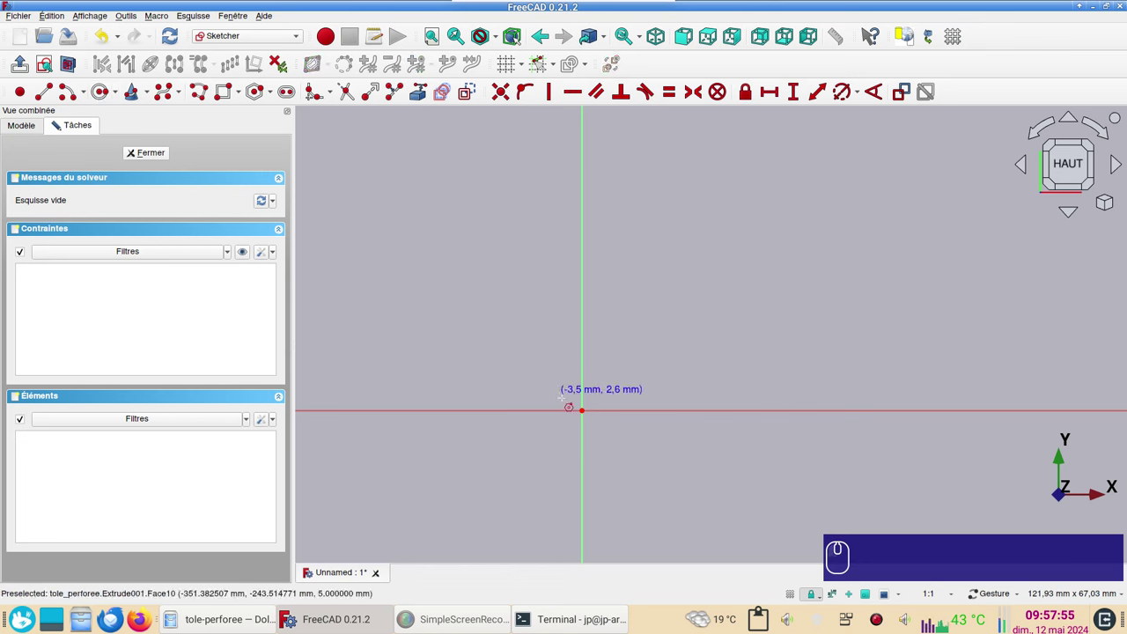
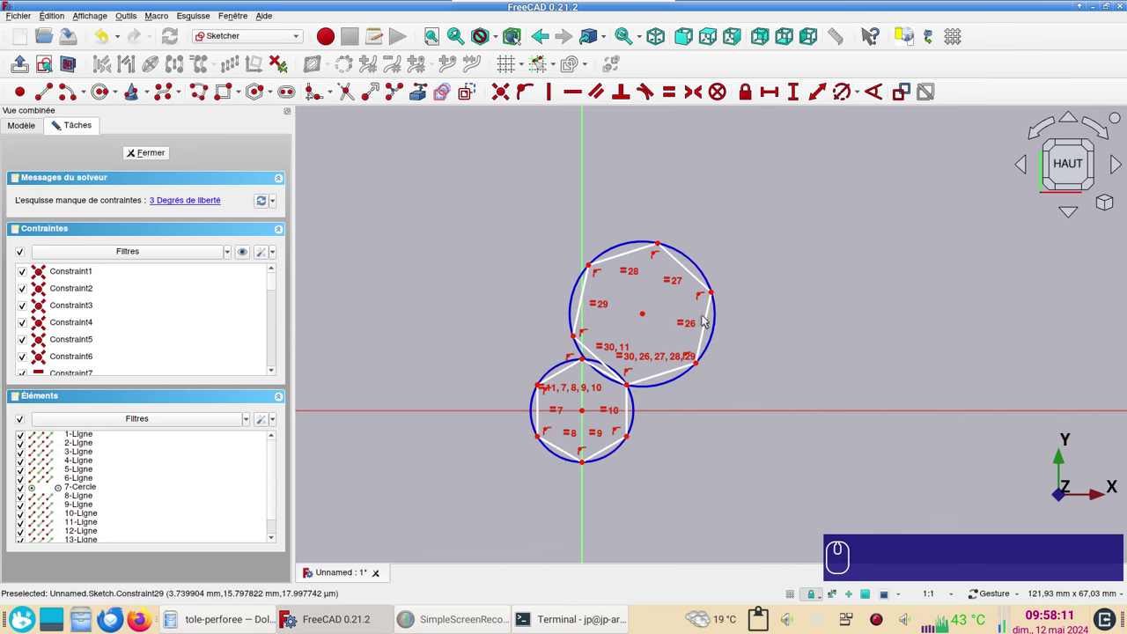
{"action": "left_click", "coordinate": [713, 325]}
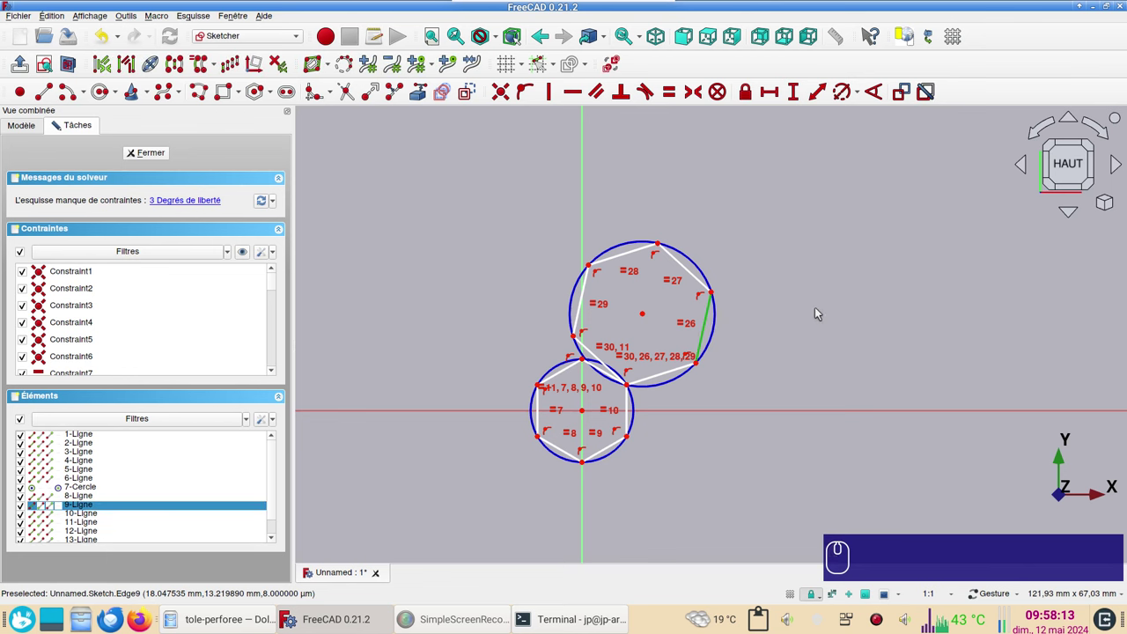
{"action": "key", "text": "v"}
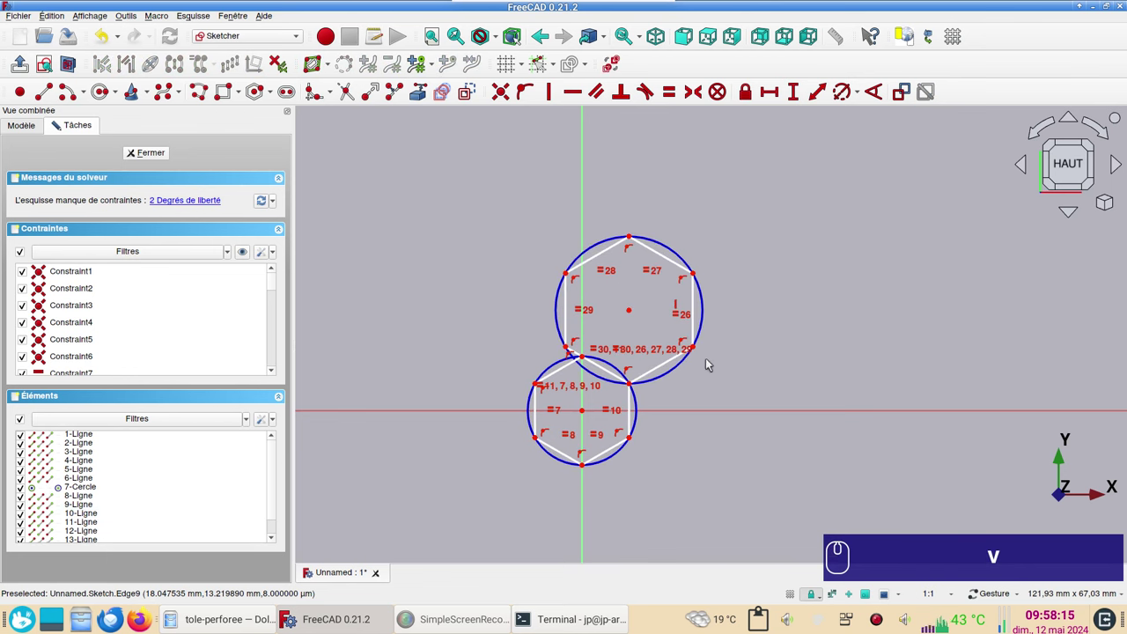
{"action": "left_click", "coordinate": [706, 335]}
{"action": "left_click", "coordinate": [641, 402]}
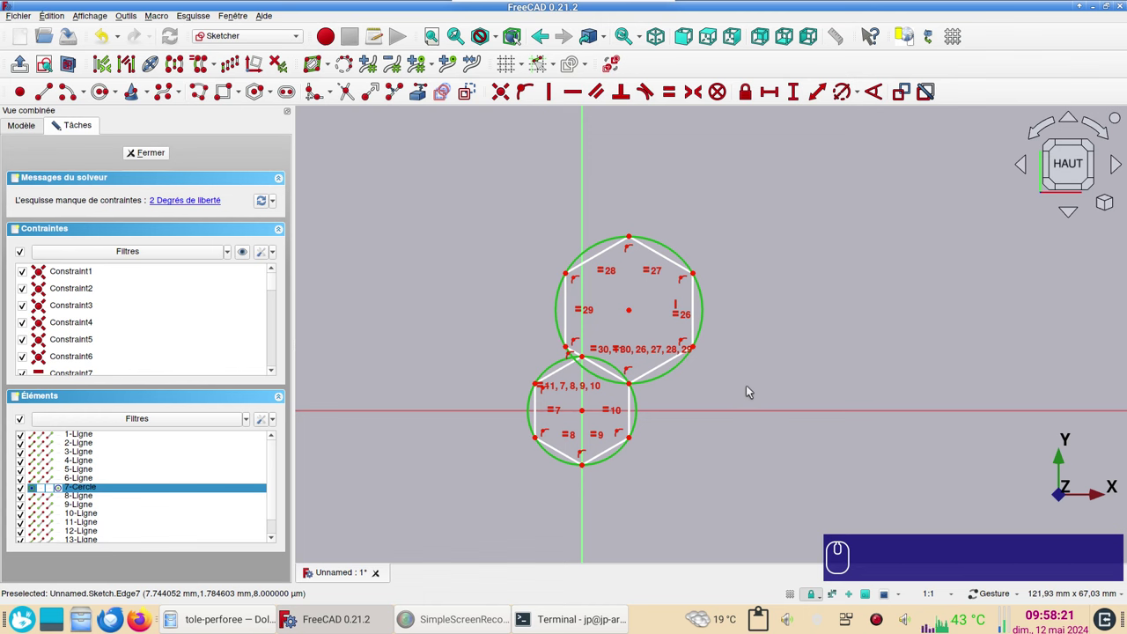
{"action": "key", "text": "e"}
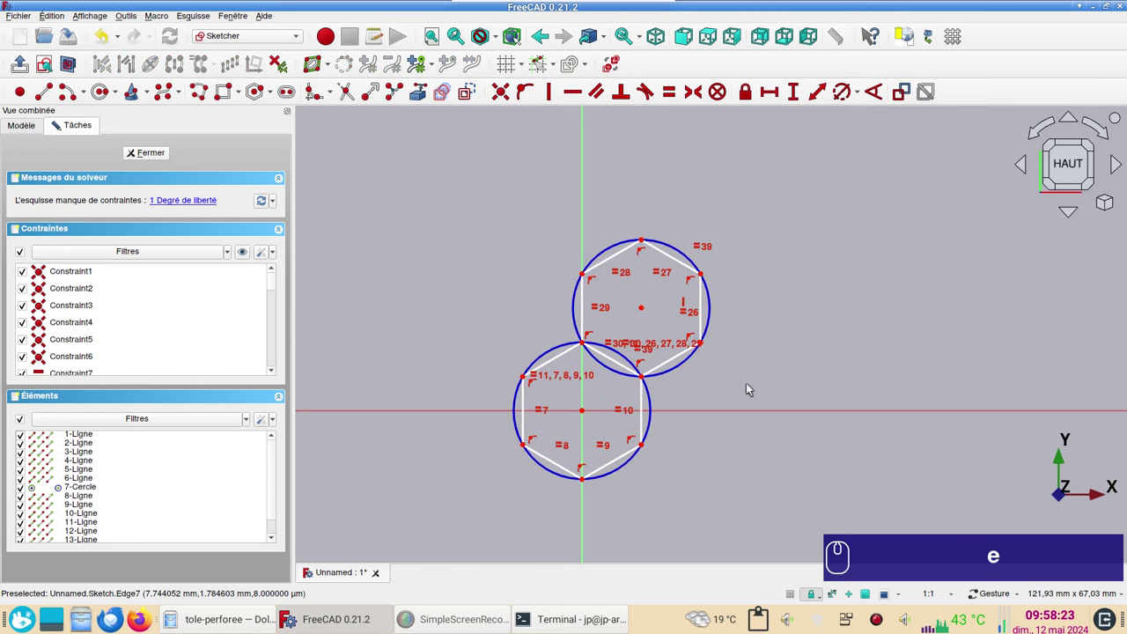
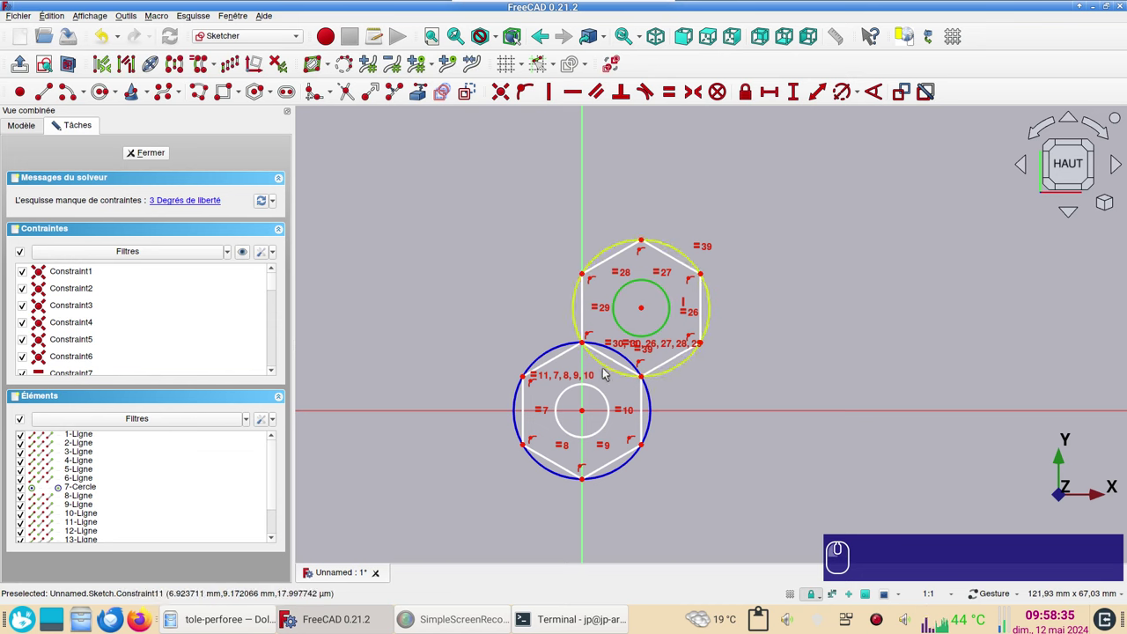
Make the two inner hole circles equal and give one a 10 mm diameter constraint
{"action": "left_click", "coordinate": [606, 395]}
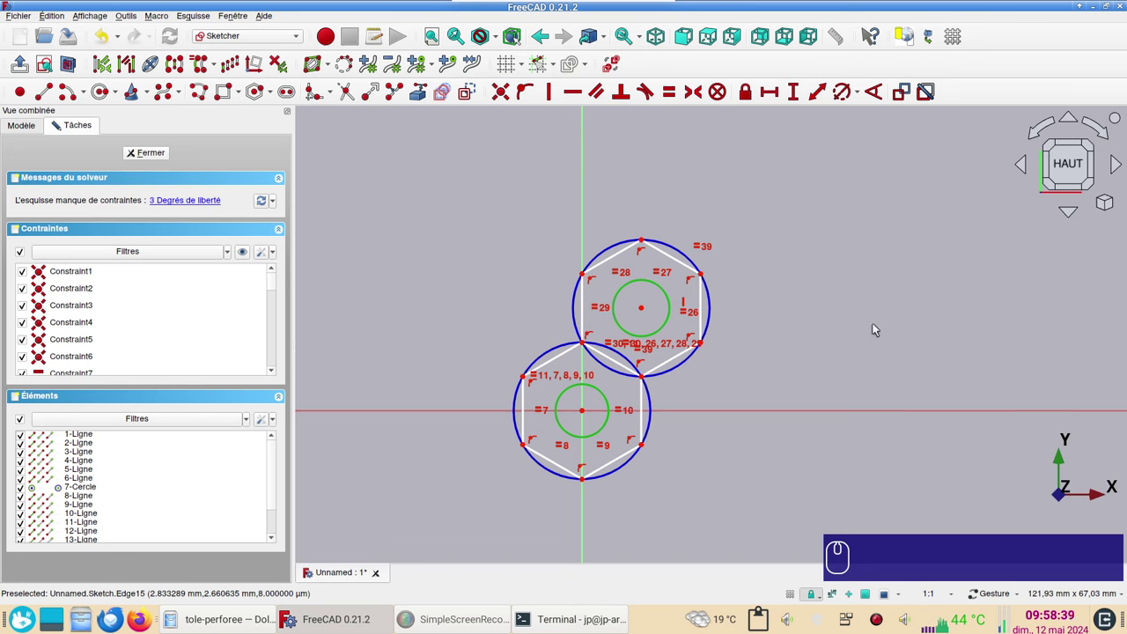
{"action": "key", "text": "r"}
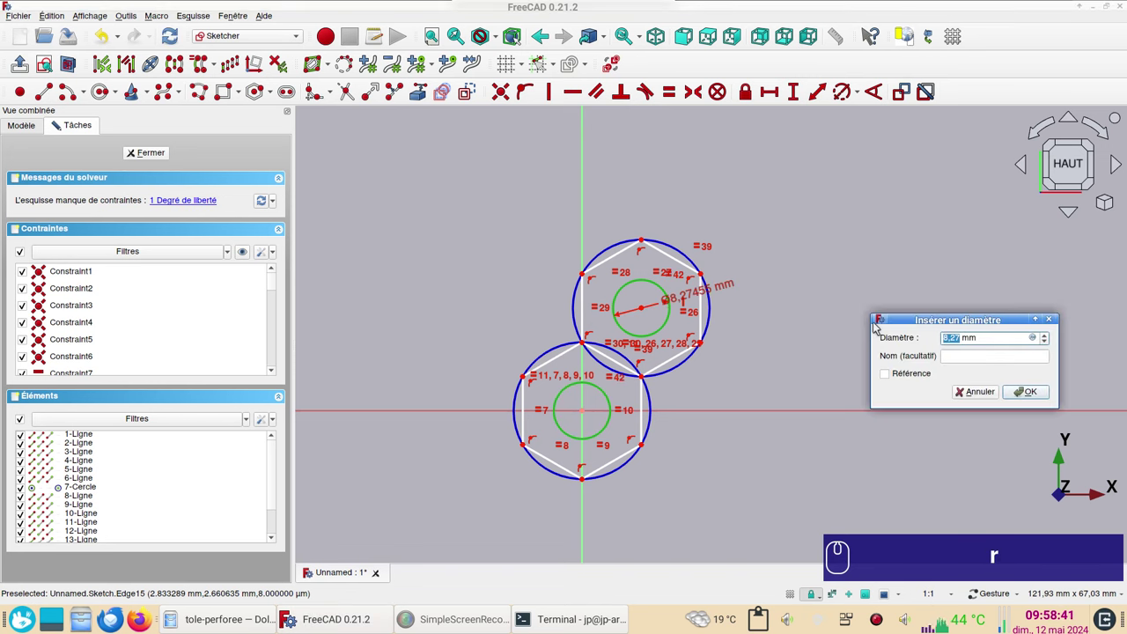
{"action": "key", "text": "KP_1"}
{"action": "key", "text": "KP_0"}
{"action": "key", "text": "Return"}
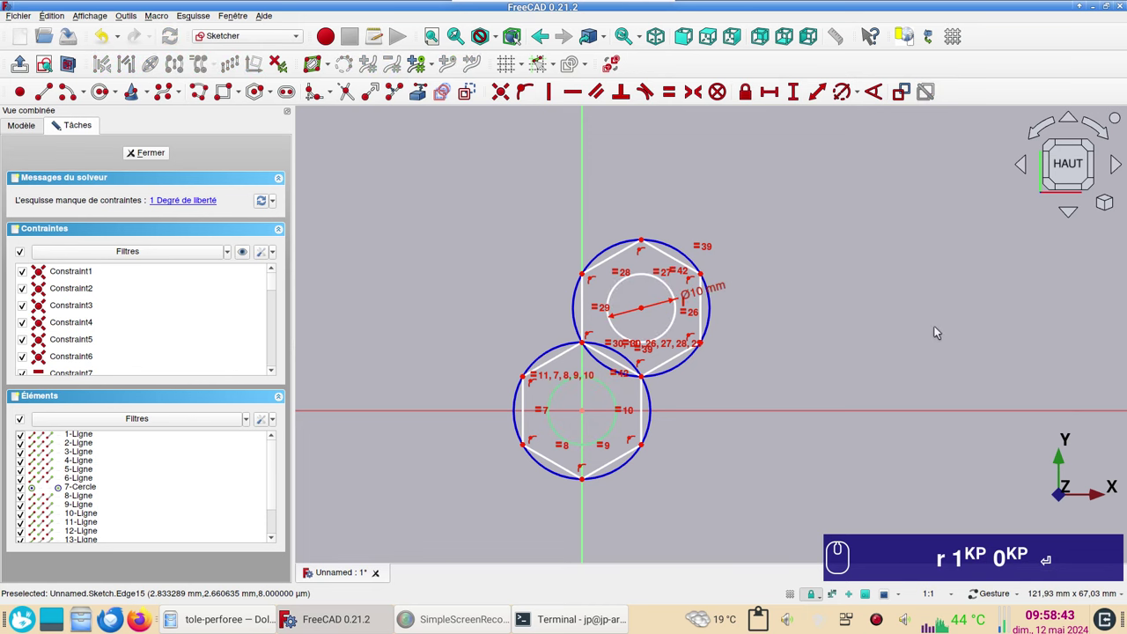
Name the 10 mm hole diameter constraint diam
{"action": "scroll", "scroll_direction": "up", "scroll_amount": 3}
{"action": "left_click", "coordinate": [801, 312]}
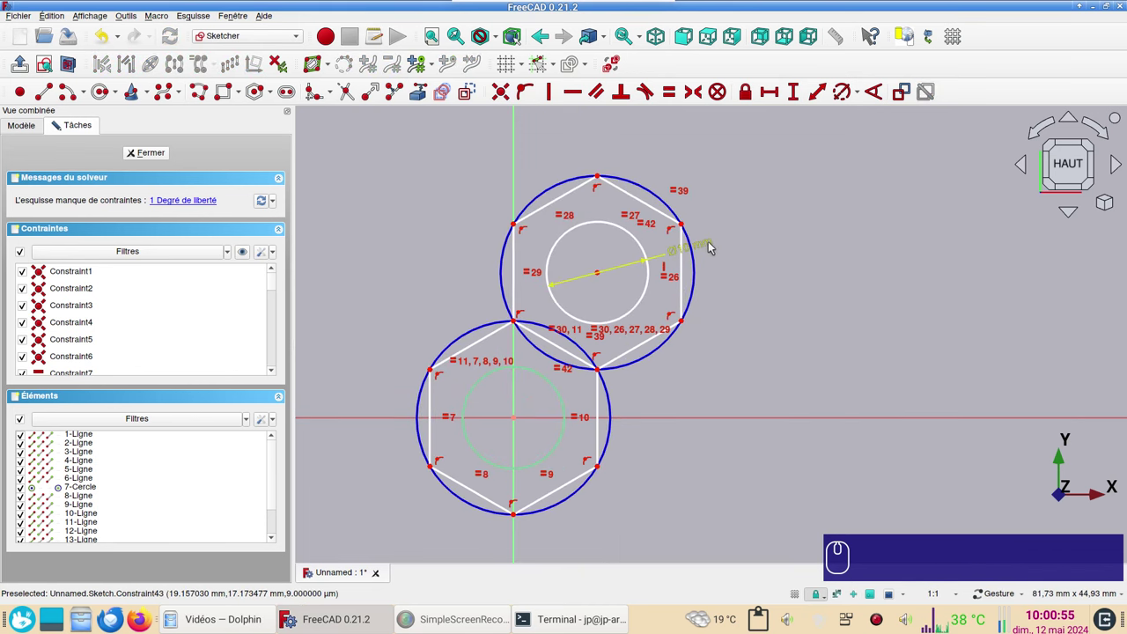
{"action": "double_click", "coordinate": [714, 247]}
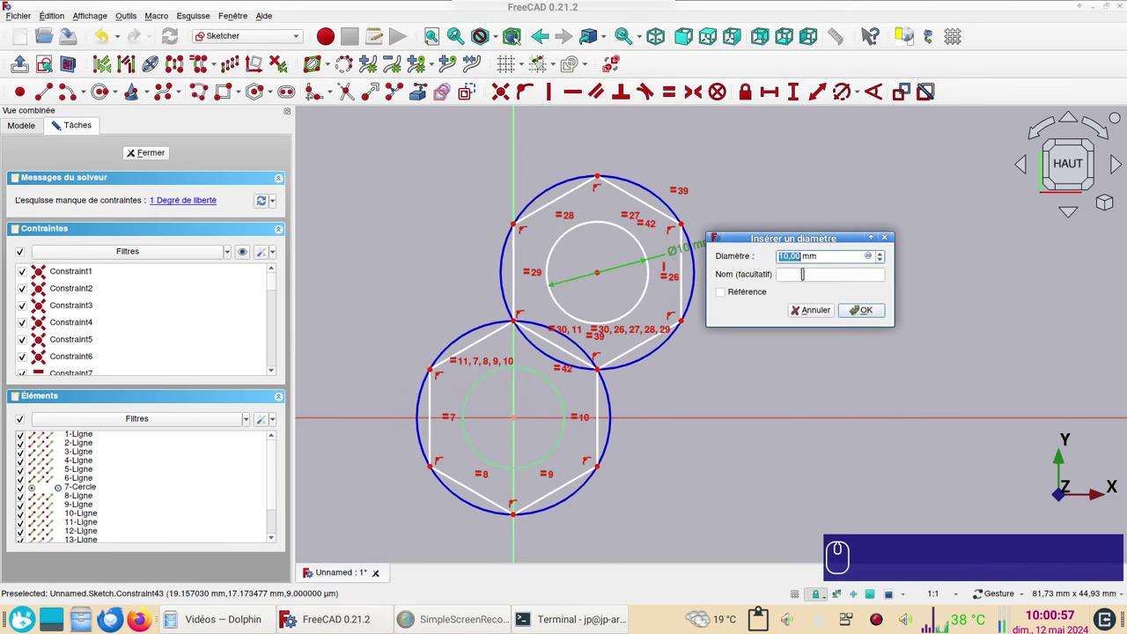
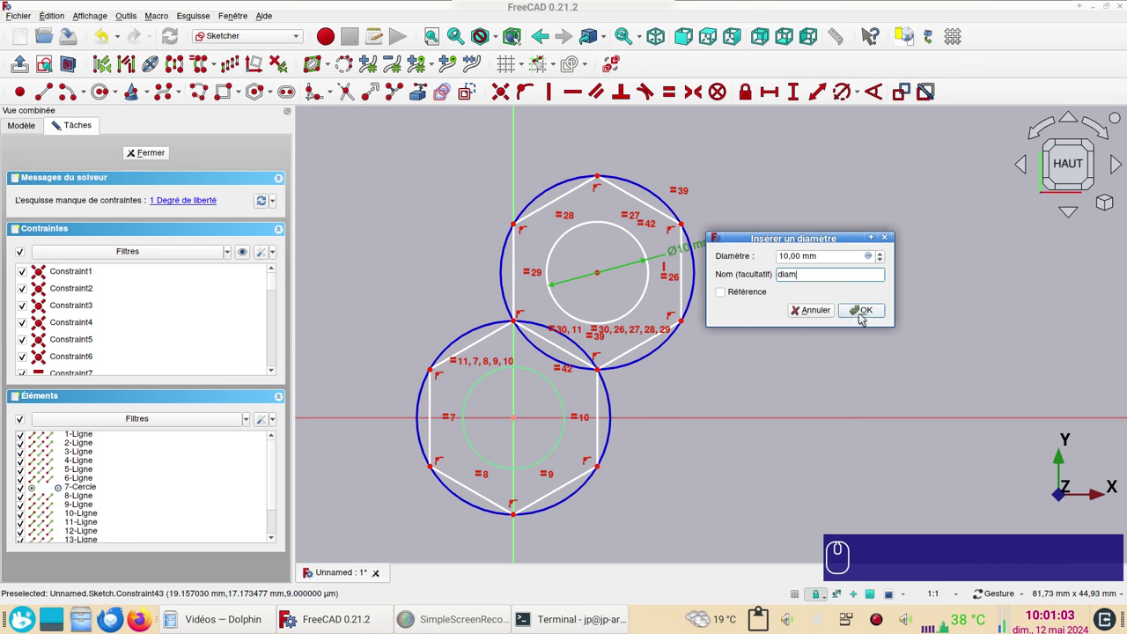
{"action": "left_click", "coordinate": [872, 308]}
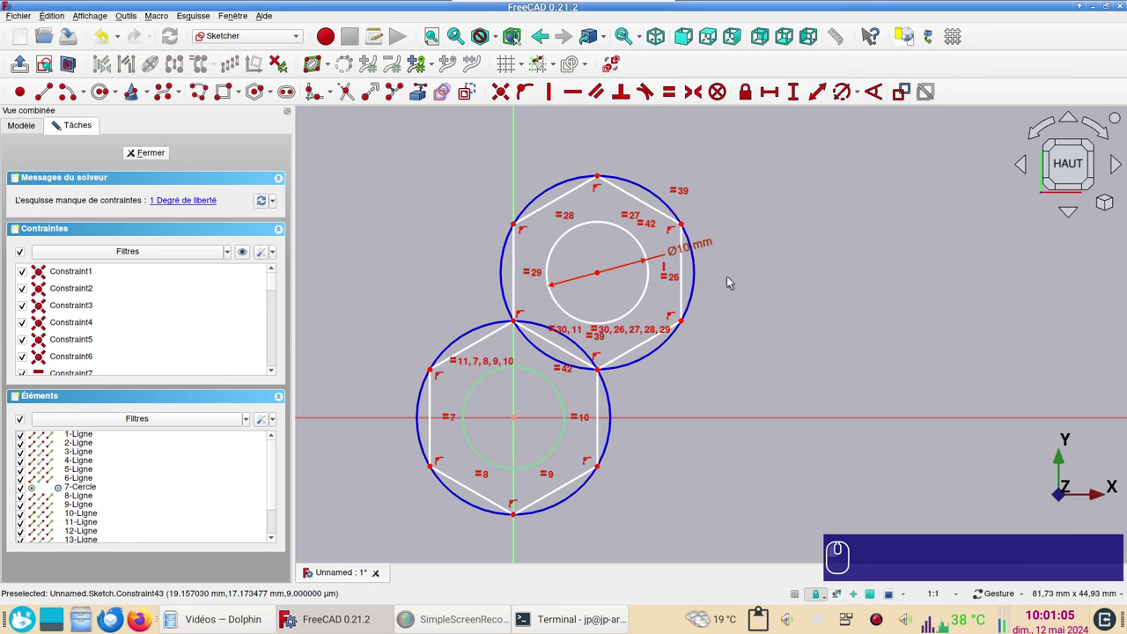
Add a diameter constraint to the upper circumscribed circle driven by the expression Constraints.diam
{"action": "left_click", "coordinate": [699, 278]}
{"action": "left_click_drag", "start_coordinate": [619, 182], "coordinate": [565, 177]}
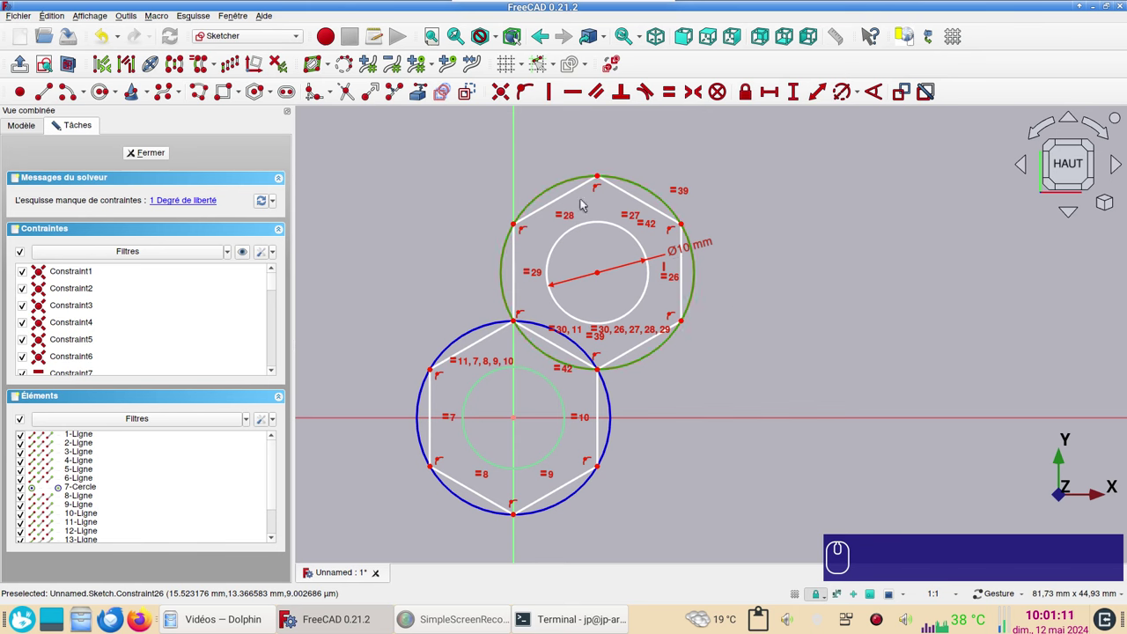
{"action": "key", "text": "r"}
{"action": "left_click", "coordinate": [1035, 302]}
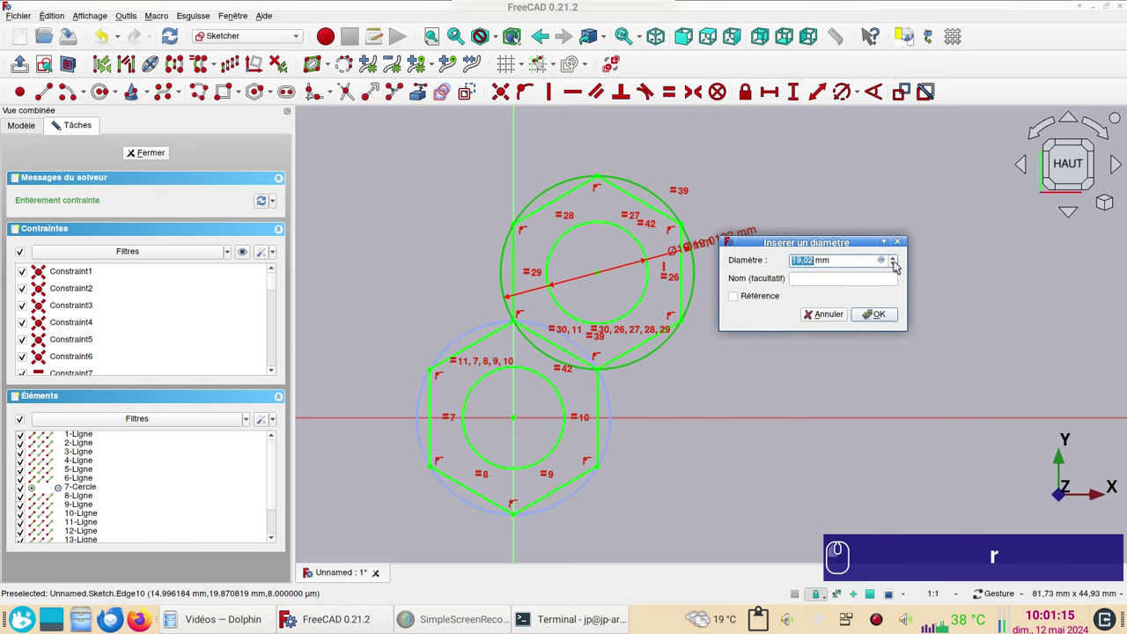
{"action": "left_click", "coordinate": [889, 263]}
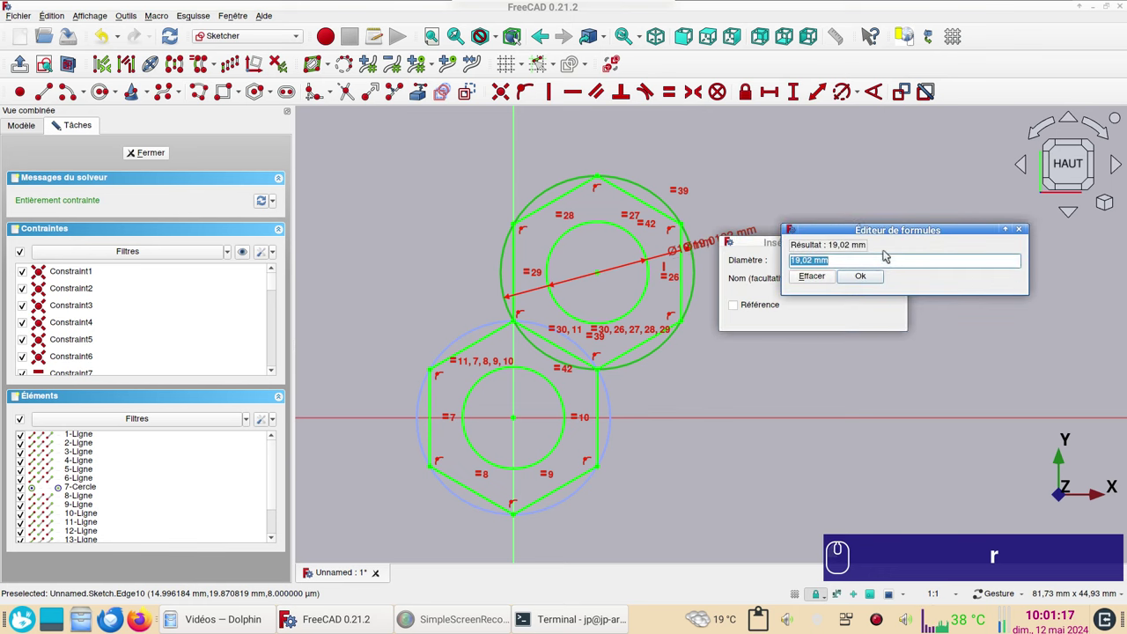
{"action": "left_click", "coordinate": [816, 276]}
{"action": "left_click", "coordinate": [885, 263]}
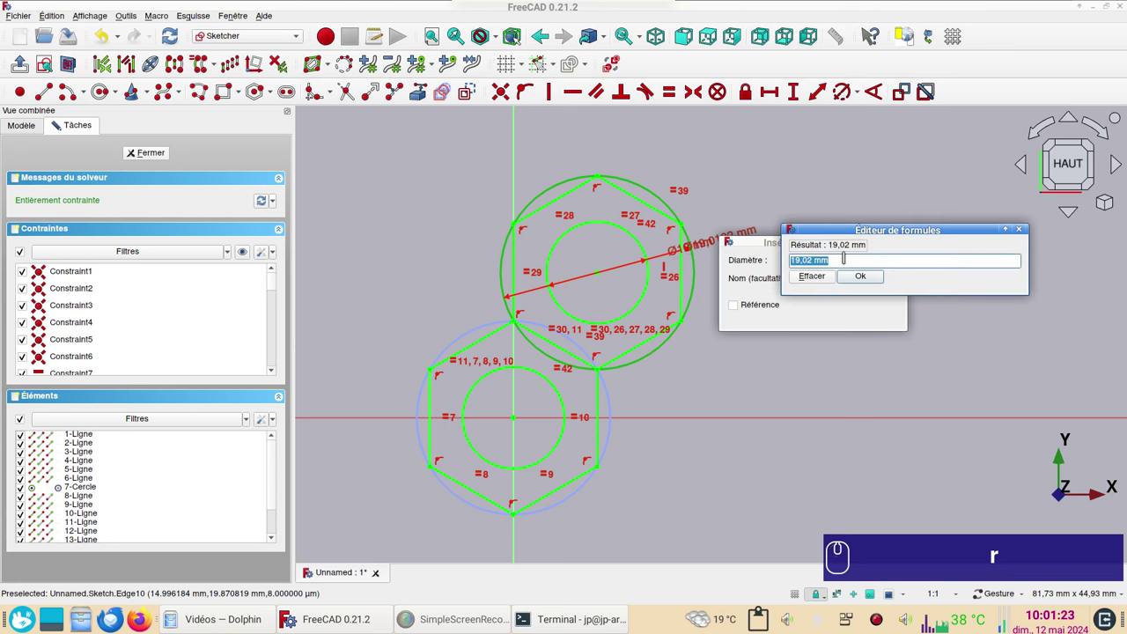
{"action": "key", "text": "c"}
{"action": "left_click", "coordinate": [838, 291]}
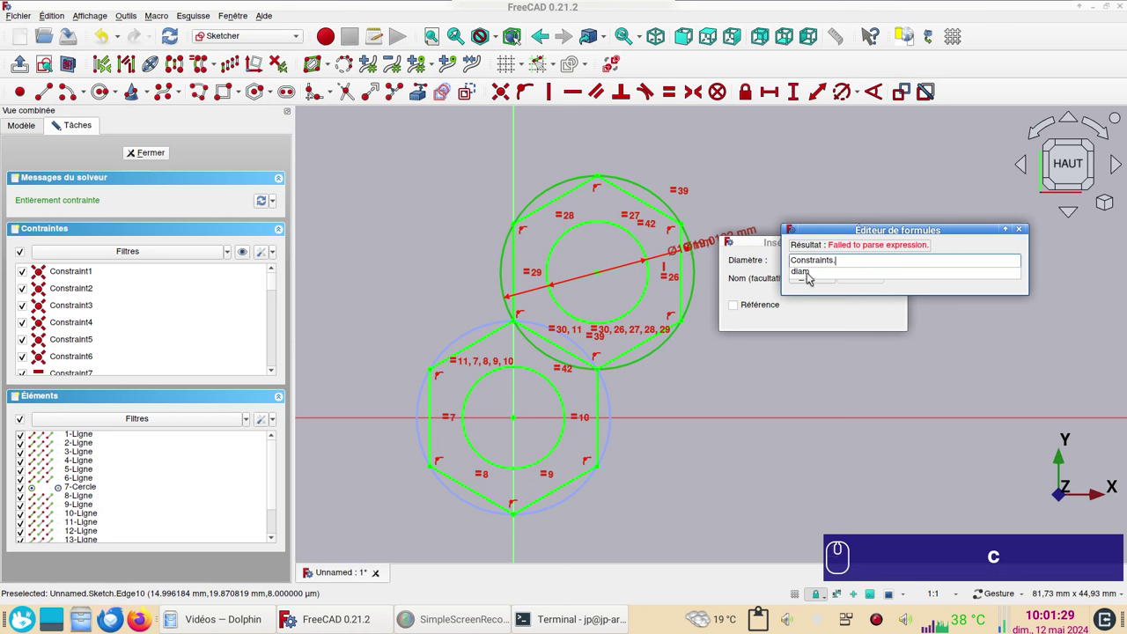
{"action": "left_click", "coordinate": [807, 271]}
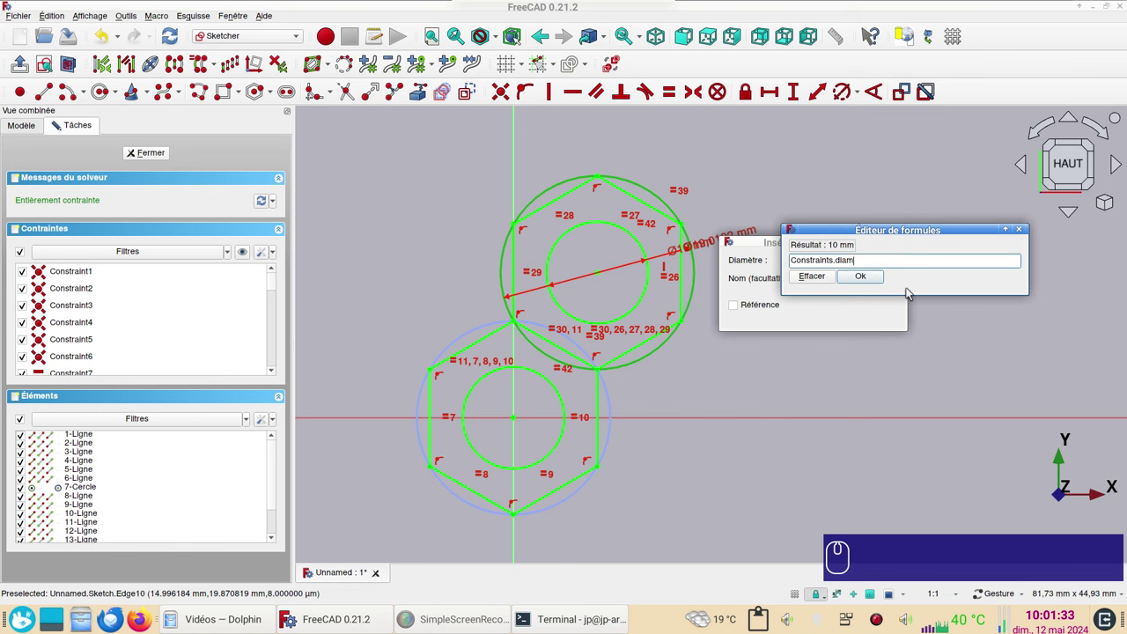
Complete the formula as Constraints.diam * 1.4, giving 14 mm, and confirm the constraint
{"action": "key", "text": "*"}
{"action": "key", "text": "KP_1"}
{"action": "key", "text": "."}
{"action": "key", "text": "KP_4"}
{"action": "key", "text": "Return"}
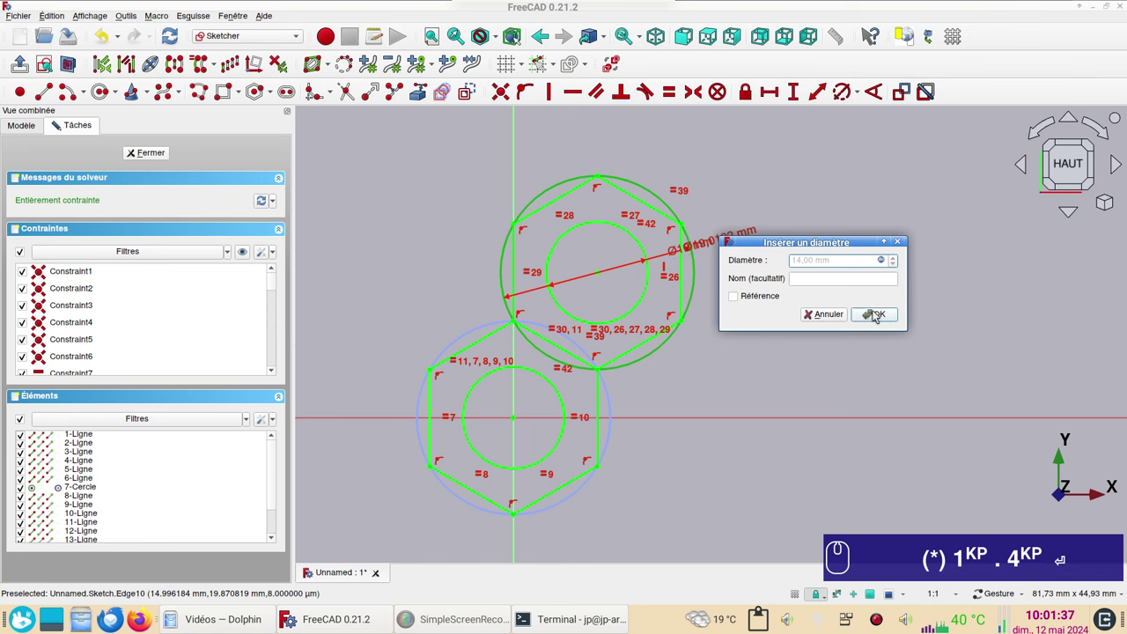
{"action": "left_click", "coordinate": [879, 316]}
{"action": "type", "text": "(*) 1KP . 4KP ⏎"}
{"action": "scroll", "scroll_direction": "up", "scroll_amount": 3}
{"action": "left_click", "coordinate": [706, 334]}
{"action": "type", "text": "(*) 1KP . 4KP ⏎"}
Switch the edge between the two hexagons to construction geometry and leave sketch editing
{"action": "left_click_drag", "start_coordinate": [746, 312], "coordinate": [701, 257]}
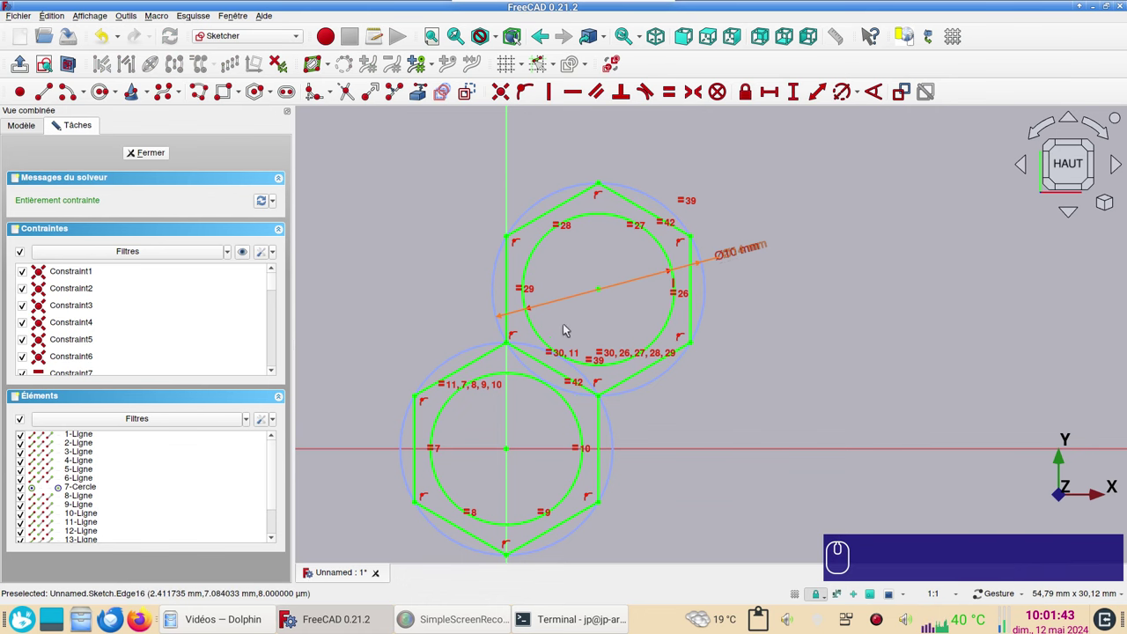
{"action": "left_click_drag", "start_coordinate": [739, 374], "coordinate": [762, 376]}
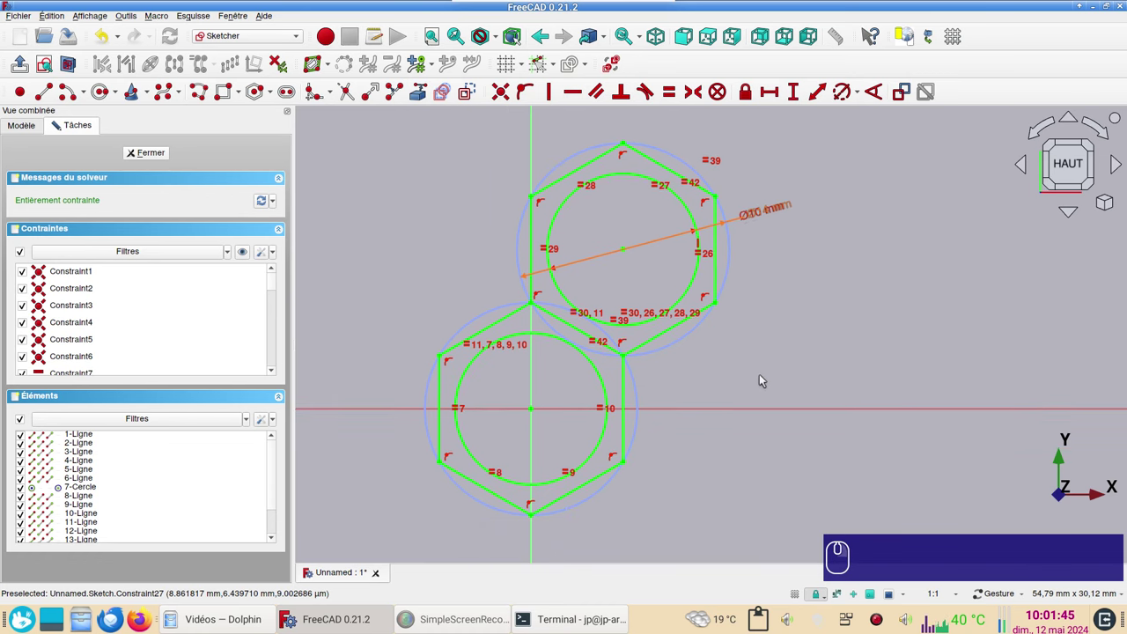
{"action": "left_click", "coordinate": [583, 332]}
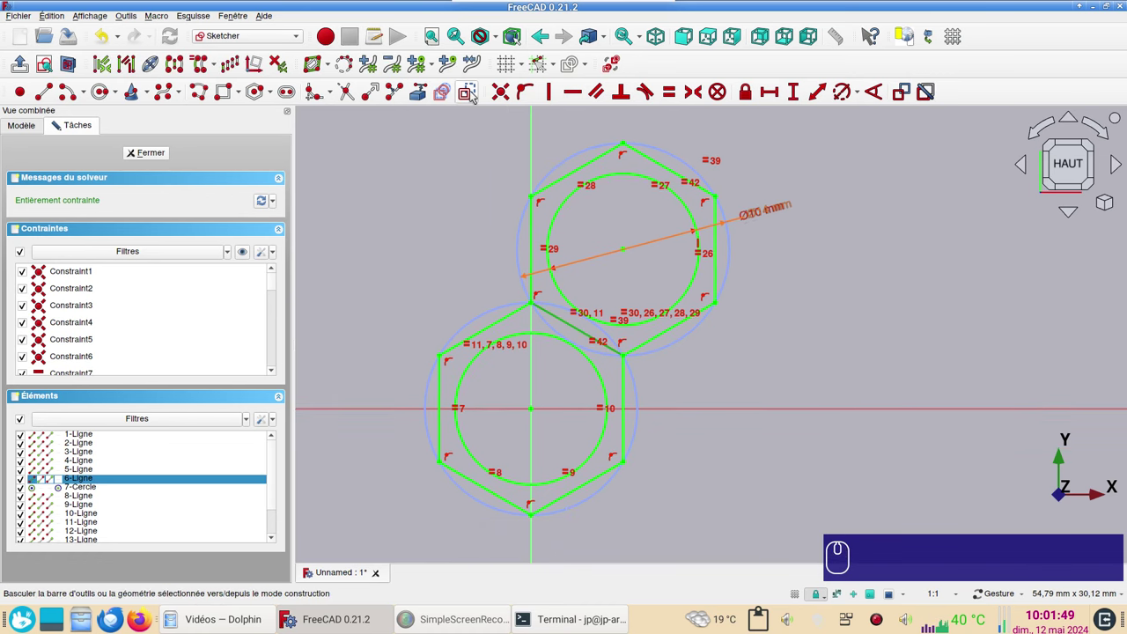
{"action": "left_click", "coordinate": [473, 93]}
{"action": "left_click", "coordinate": [562, 320]}
{"action": "left_click", "coordinate": [475, 95]}
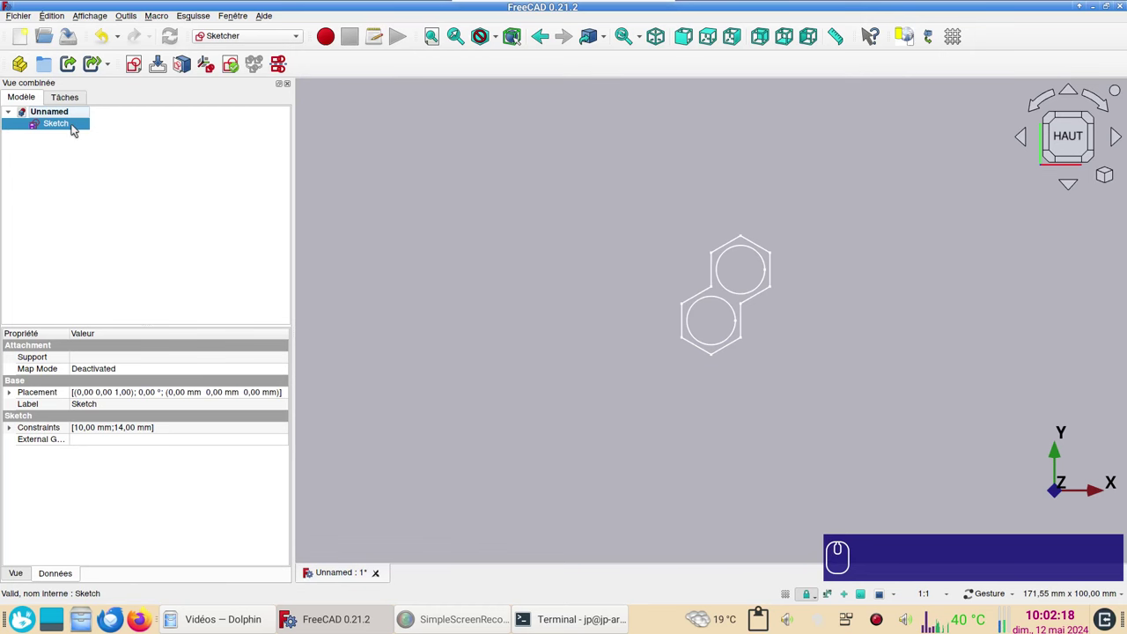
In the Part workbench, extrude the sketch 1 mm symmetrically into a solid
{"action": "left_click", "coordinate": [251, 39]}
{"action": "left_click", "coordinate": [236, 158]}
{"action": "left_click_drag", "start_coordinate": [233, 177], "coordinate": [164, 193]}
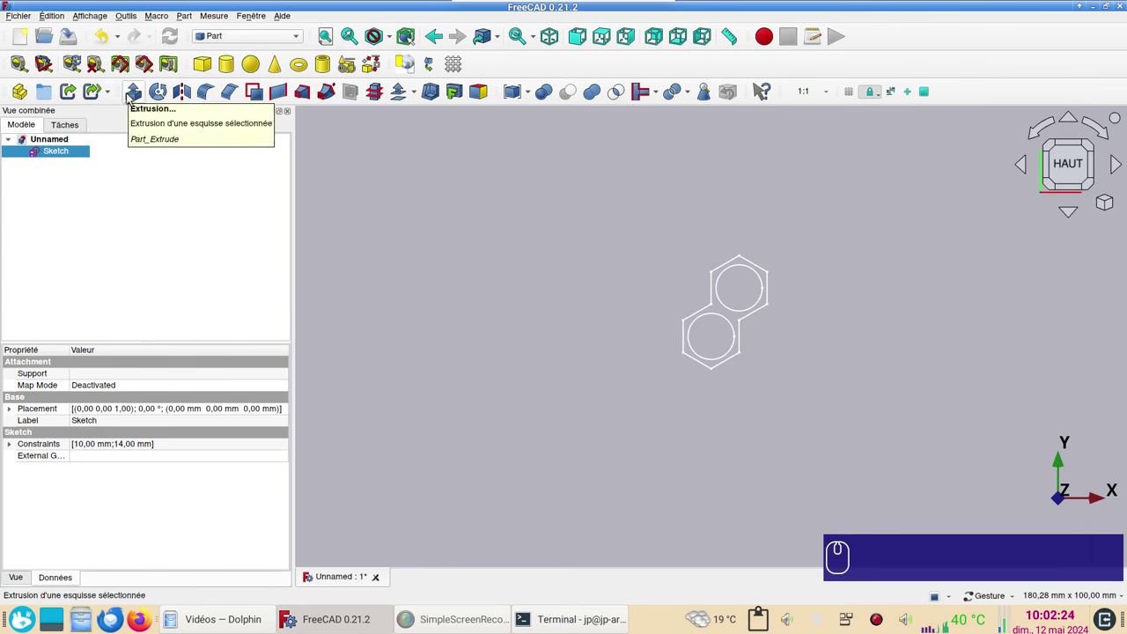
{"action": "left_click", "coordinate": [130, 95]}
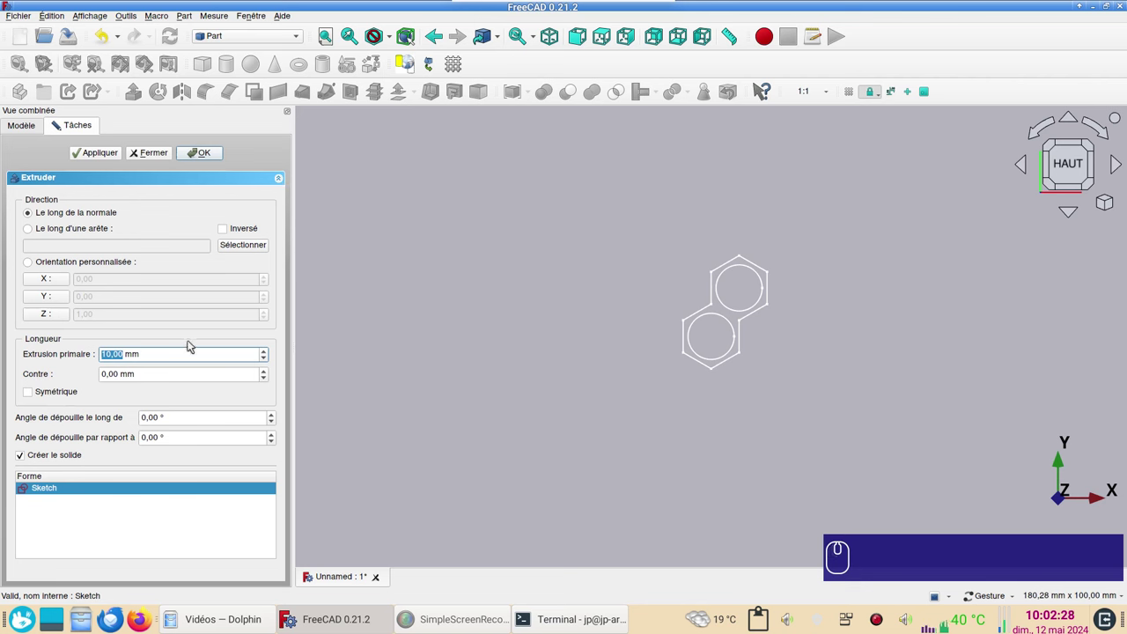
{"action": "key", "text": "KP_1"}
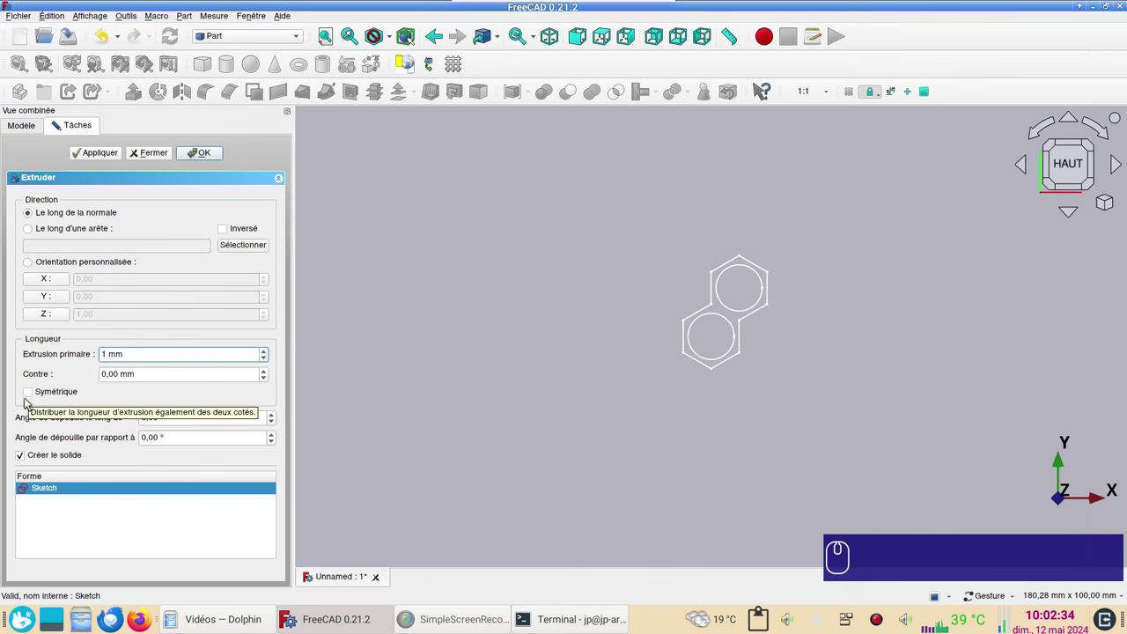
{"action": "left_click", "coordinate": [32, 392]}
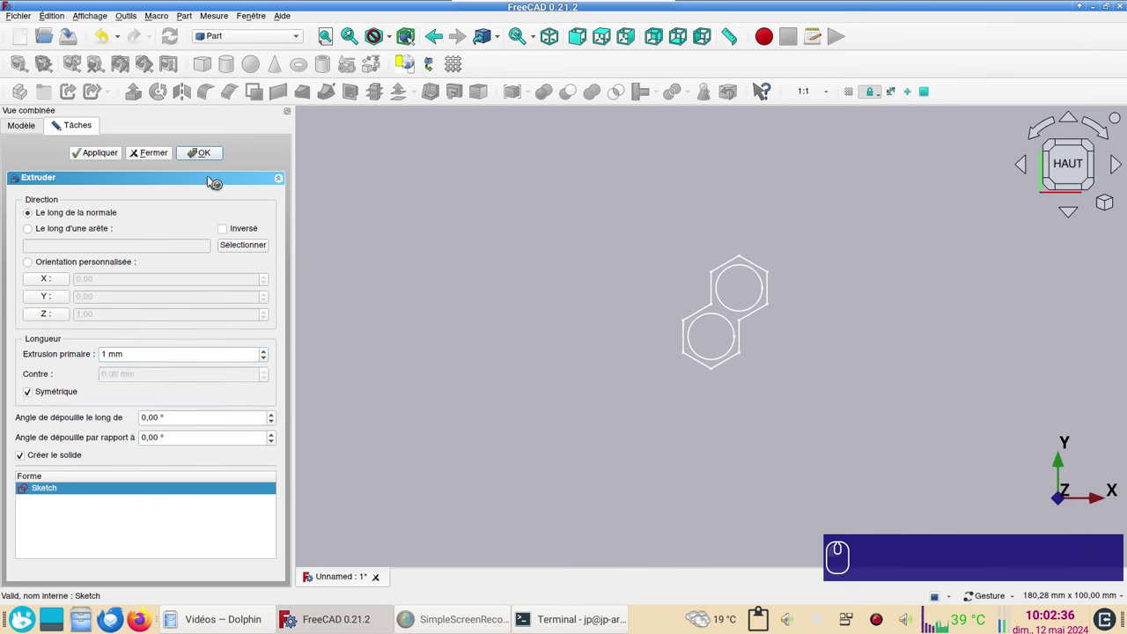
{"action": "left_click", "coordinate": [210, 152]}
Orbit to inspect the plate, return to top view, and reopen the sketch under Extrude for editing
{"action": "left_click_drag", "start_coordinate": [709, 417], "coordinate": [779, 301]}
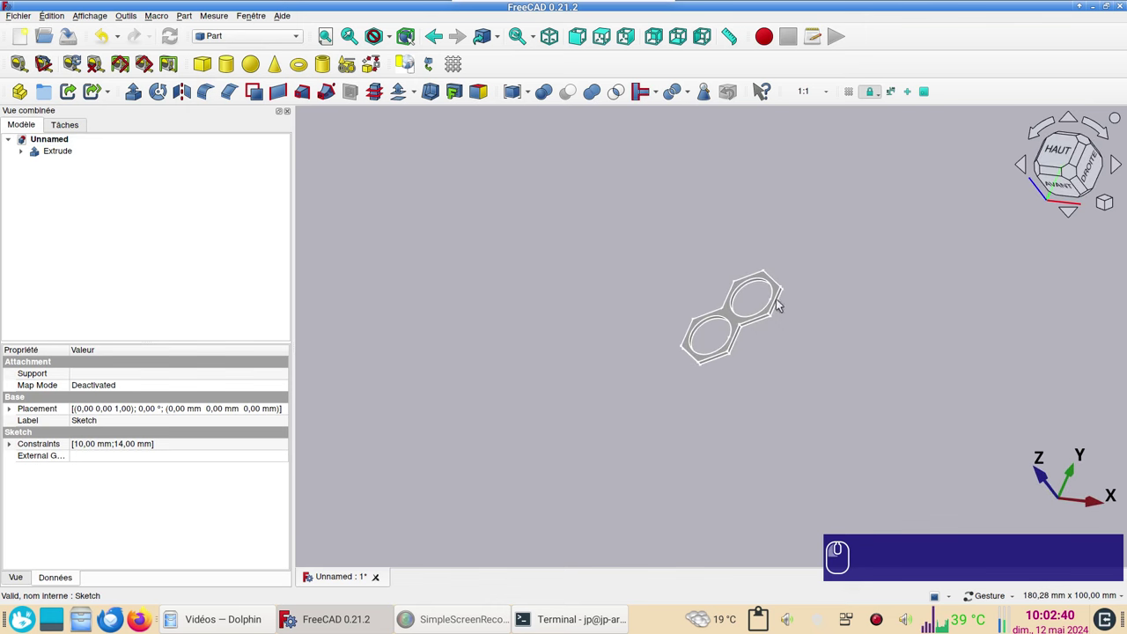
{"action": "left_click", "coordinate": [1061, 152]}
{"action": "left_click", "coordinate": [947, 277]}
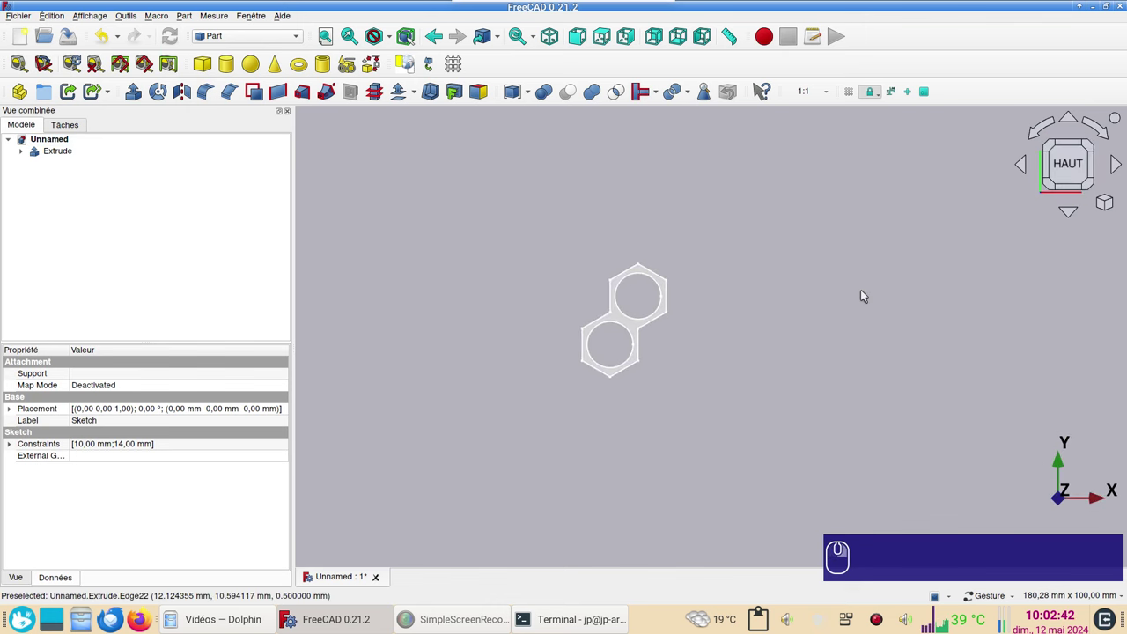
{"action": "left_click", "coordinate": [707, 380]}
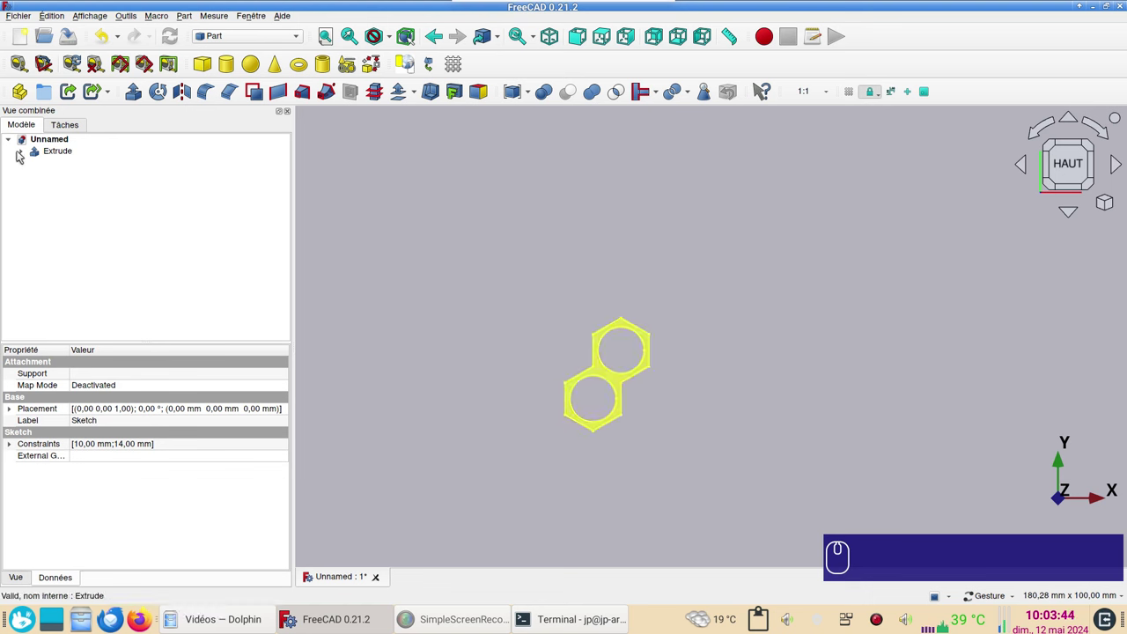
{"action": "left_click", "coordinate": [26, 150]}
{"action": "double_click", "coordinate": [85, 173]}
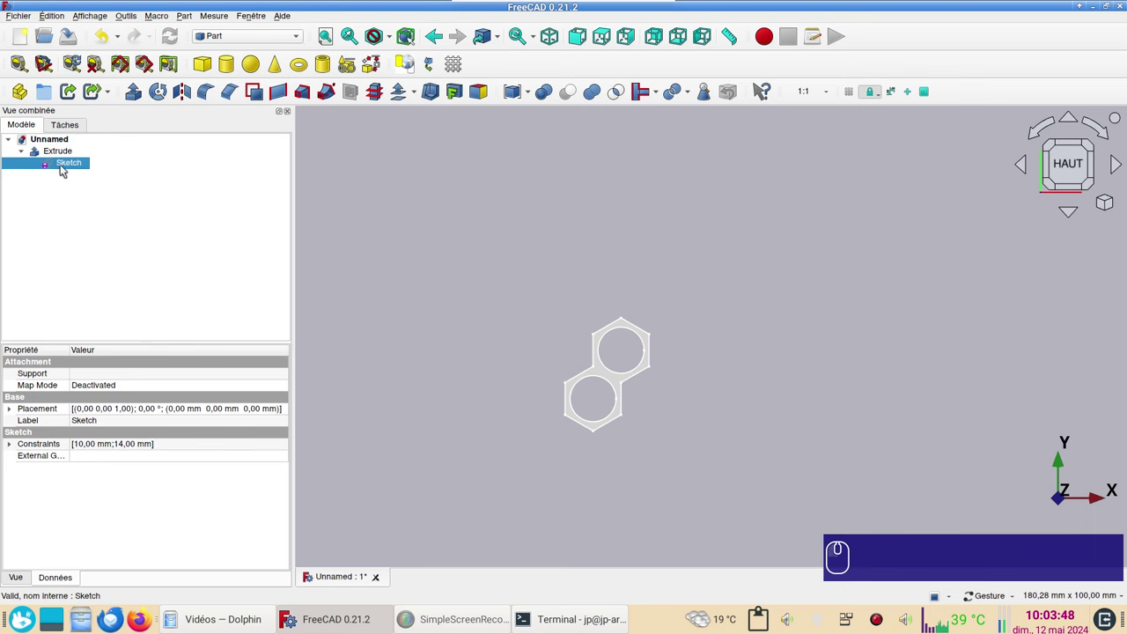
{"action": "double_click", "coordinate": [64, 164]}
{"action": "scroll", "scroll_direction": "up", "scroll_amount": 3}
Add a vertical distance between two lower-hexagon vertices named ecart_y
{"action": "middle_click", "coordinate": [552, 391]}
{"action": "left_click_drag", "start_coordinate": [350, 219], "coordinate": [619, 287]}
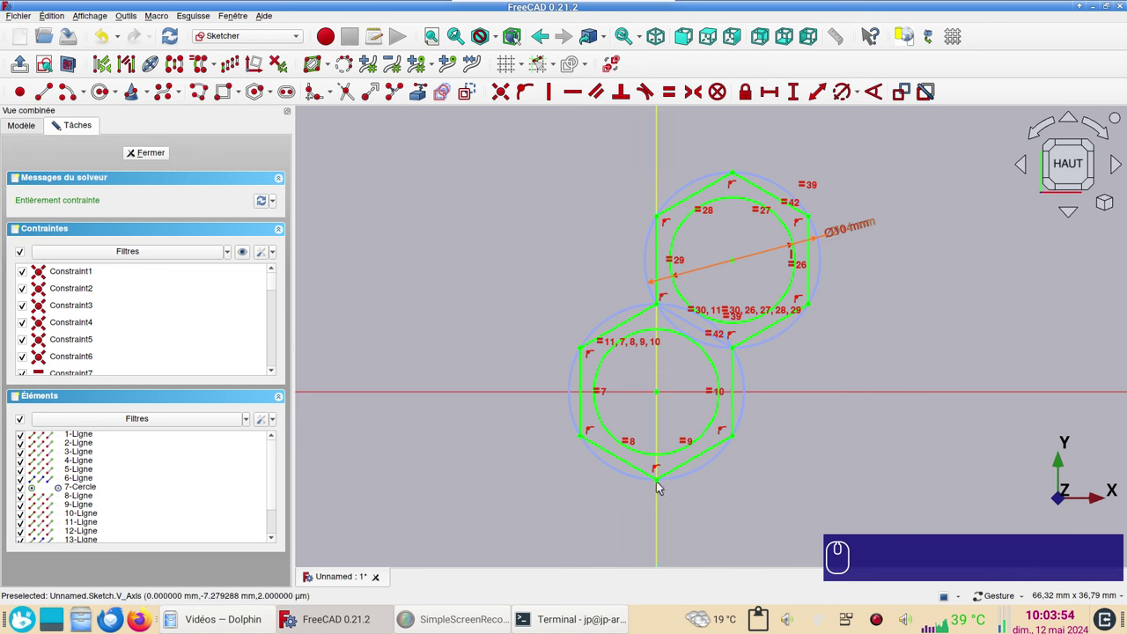
{"action": "left_click", "coordinate": [660, 483]}
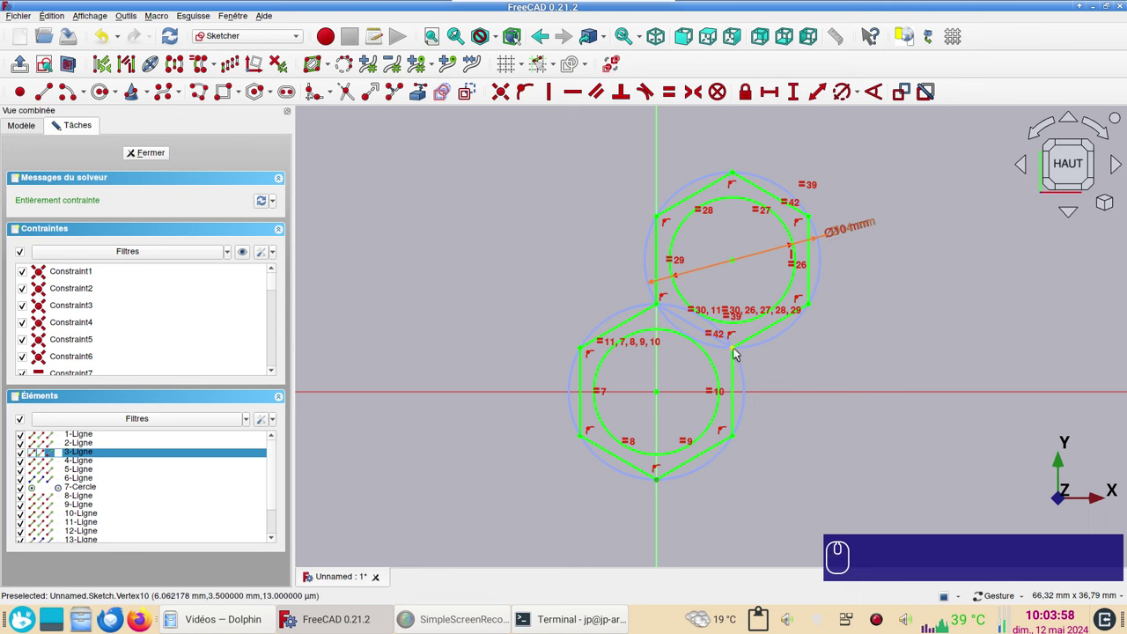
{"action": "left_click", "coordinate": [736, 349]}
{"action": "left_click", "coordinate": [825, 366]}
{"action": "type", "text": "i"}
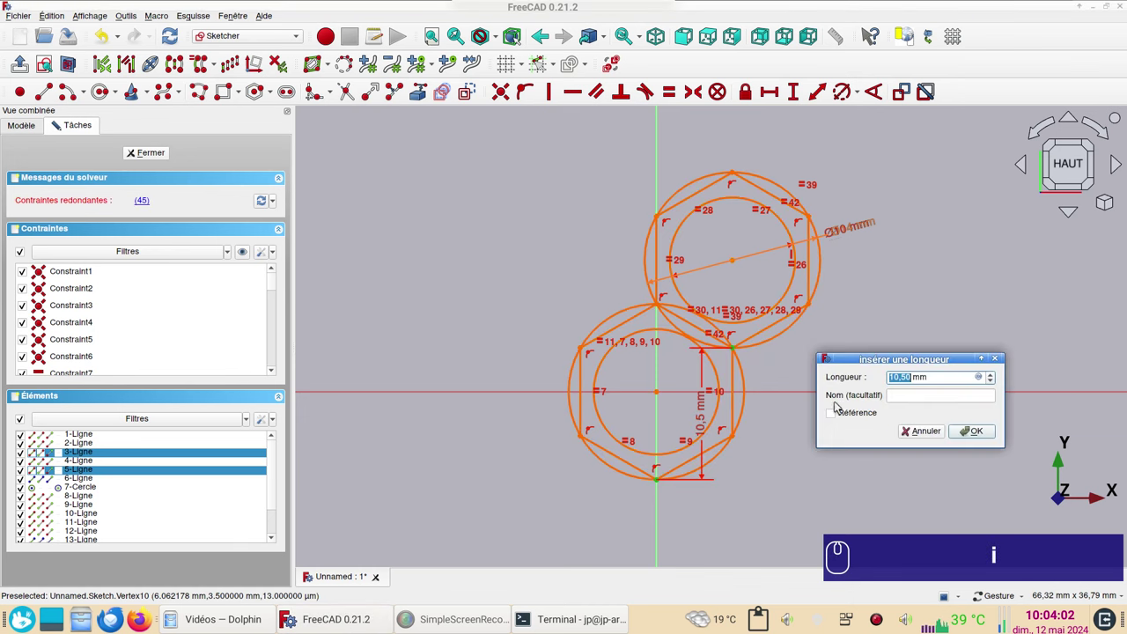
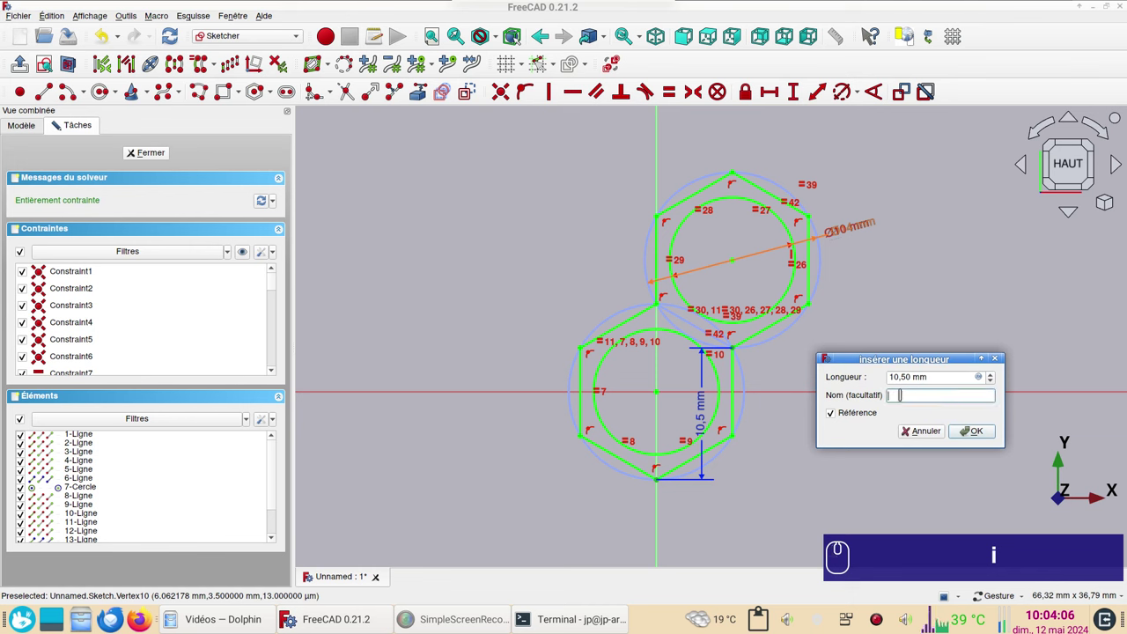
{"action": "type", "text": "ecart_"}
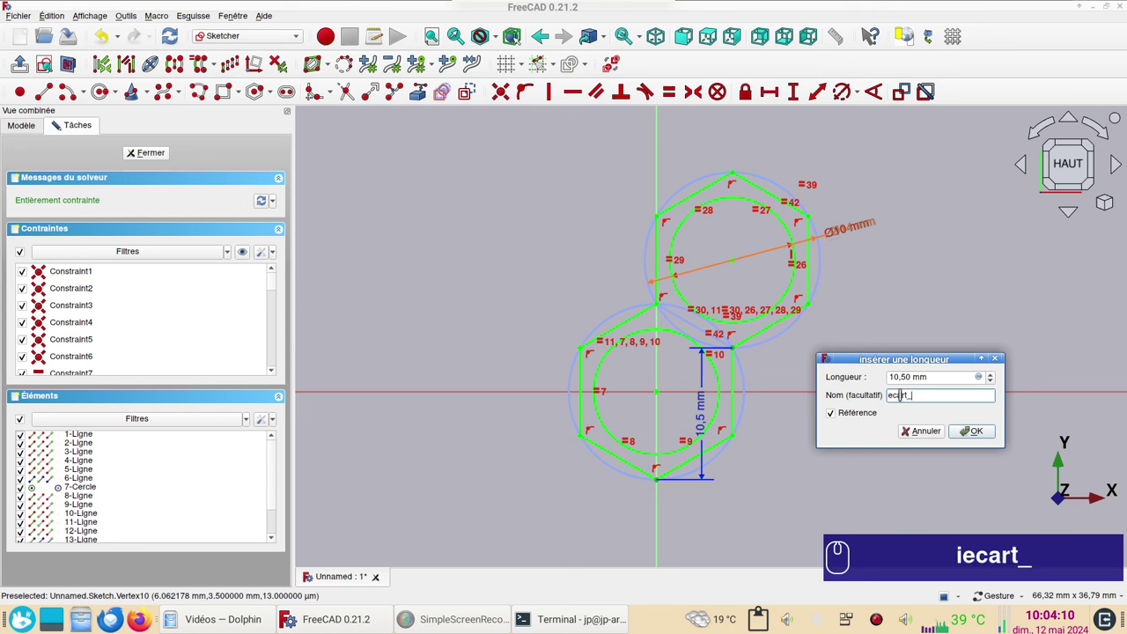
{"action": "type", "text": "y"}
Add a 6.06 mm horizontal reference distance between the circle centres named ecart_x
{"action": "scroll", "scroll_direction": "up", "scroll_amount": 3}
{"action": "left_click_drag", "start_coordinate": [986, 436], "coordinate": [787, 308]}
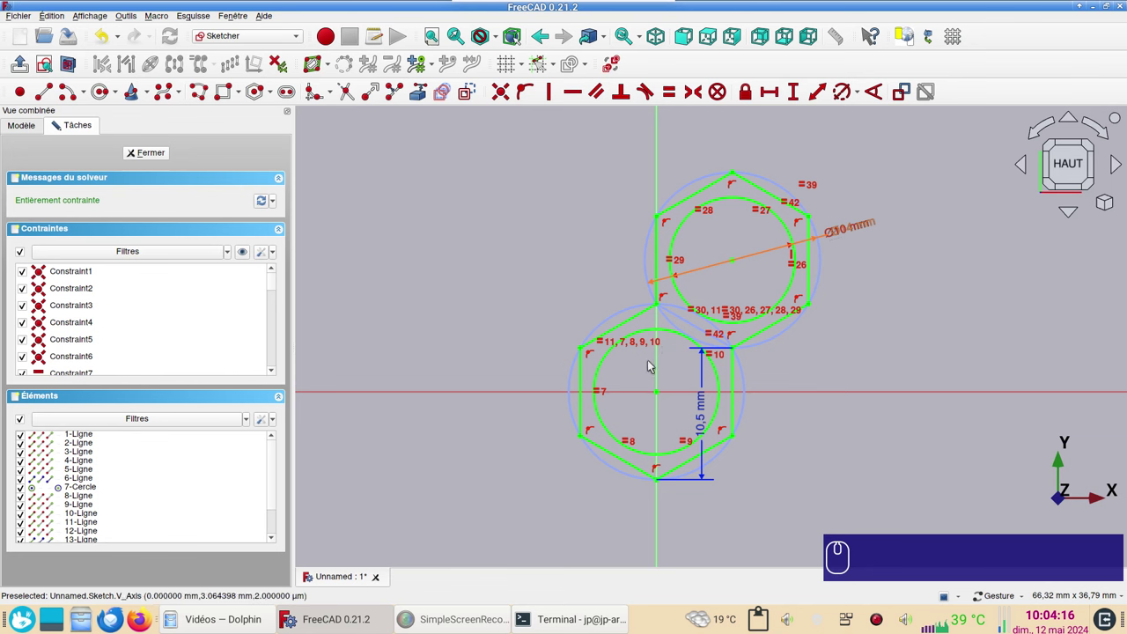
{"action": "left_click", "coordinate": [662, 396]}
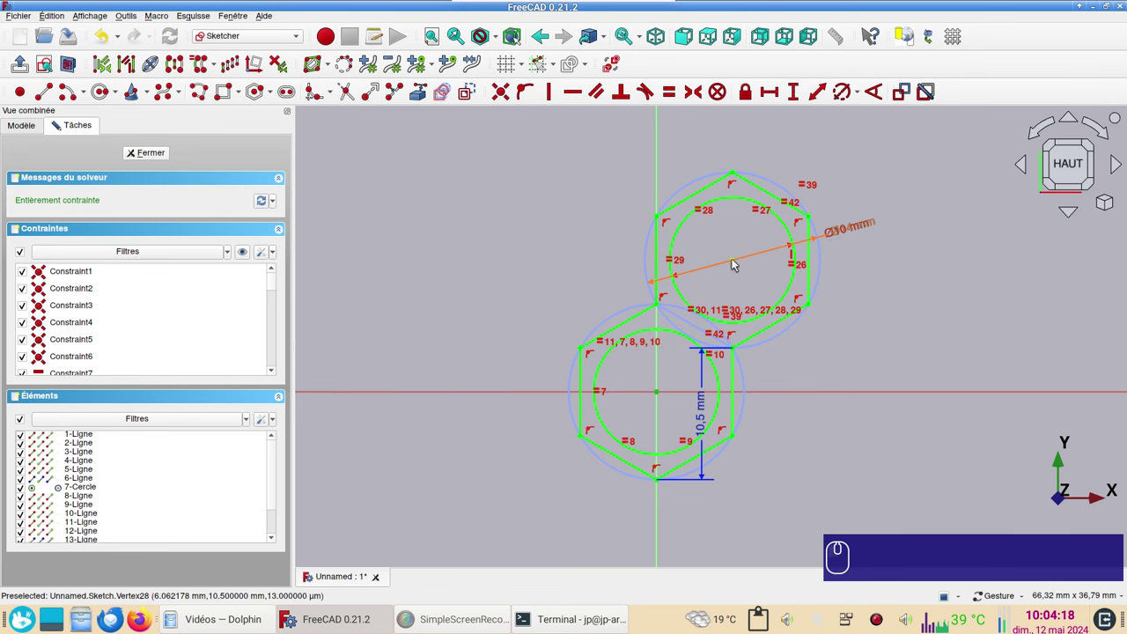
{"action": "left_click", "coordinate": [738, 263]}
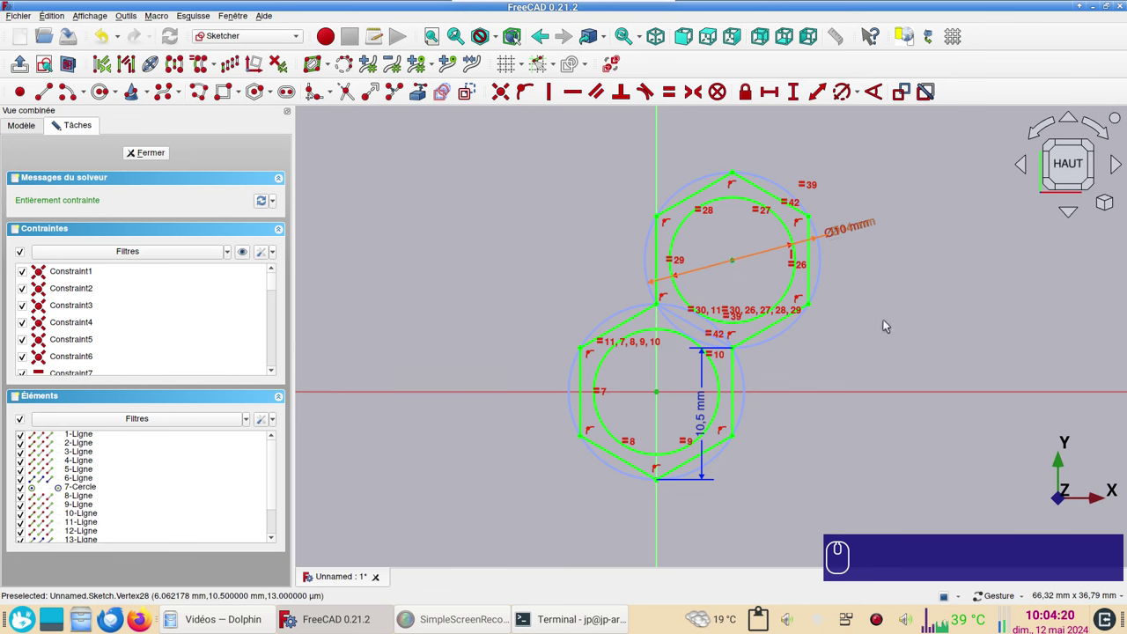
{"action": "key", "text": "l"}
{"action": "left_click", "coordinate": [805, 148]}
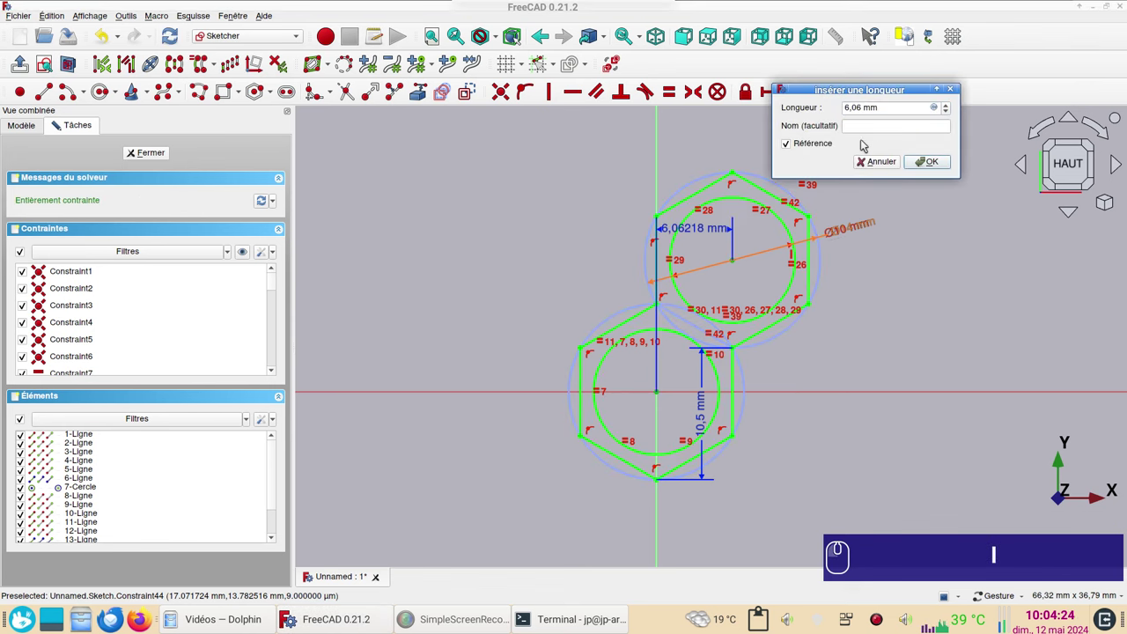
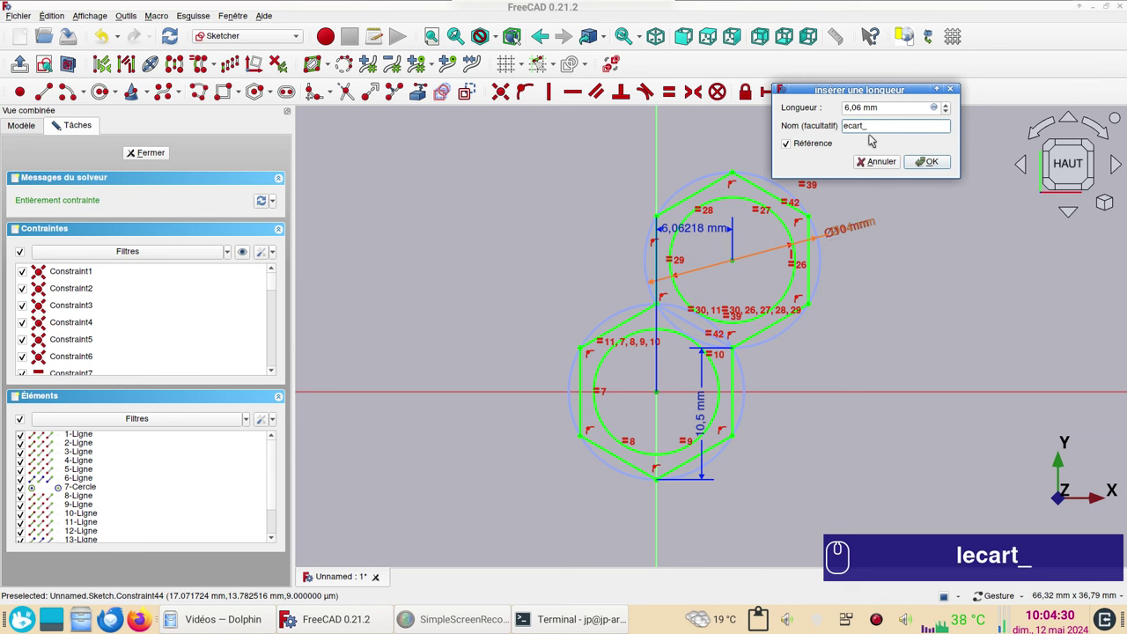
{"action": "type", "text": "x"}
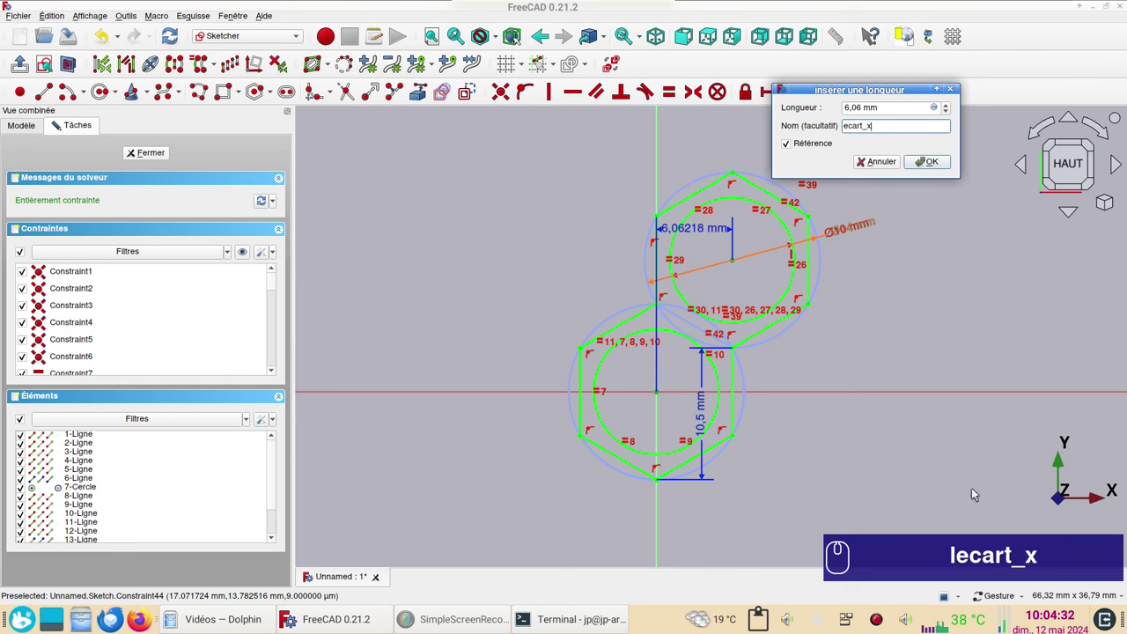
{"action": "left_click", "coordinate": [938, 164]}
{"action": "left_click_drag", "start_coordinate": [893, 189], "coordinate": [633, 193]}
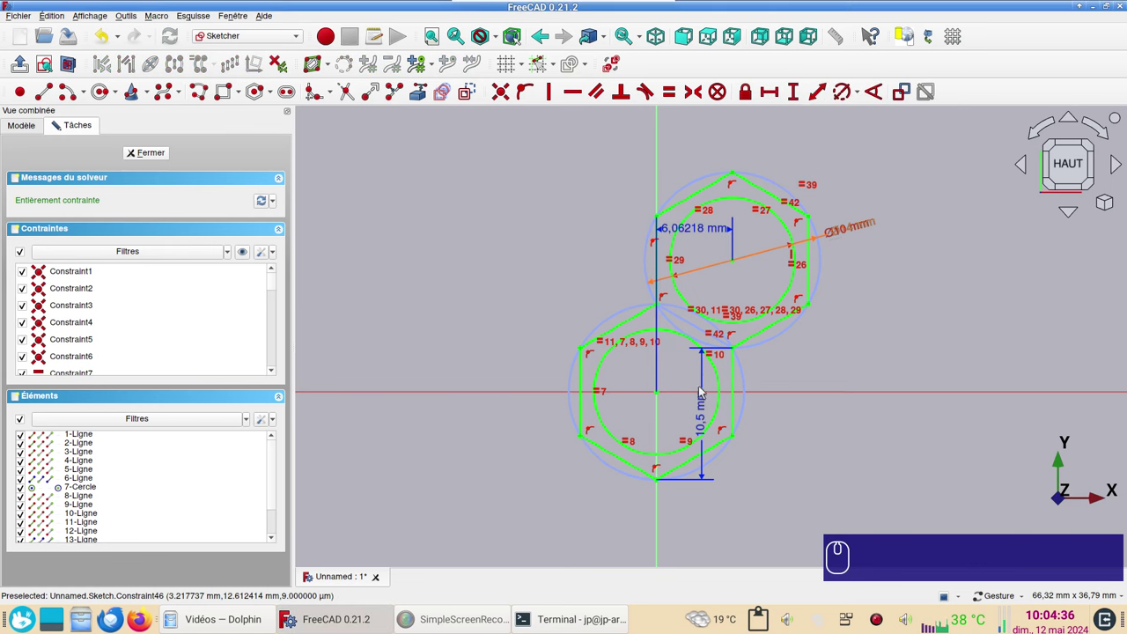
Close the sketch, switch to the Draft workbench and select the Extrude solid in the tree
{"action": "left_click", "coordinate": [148, 159]}
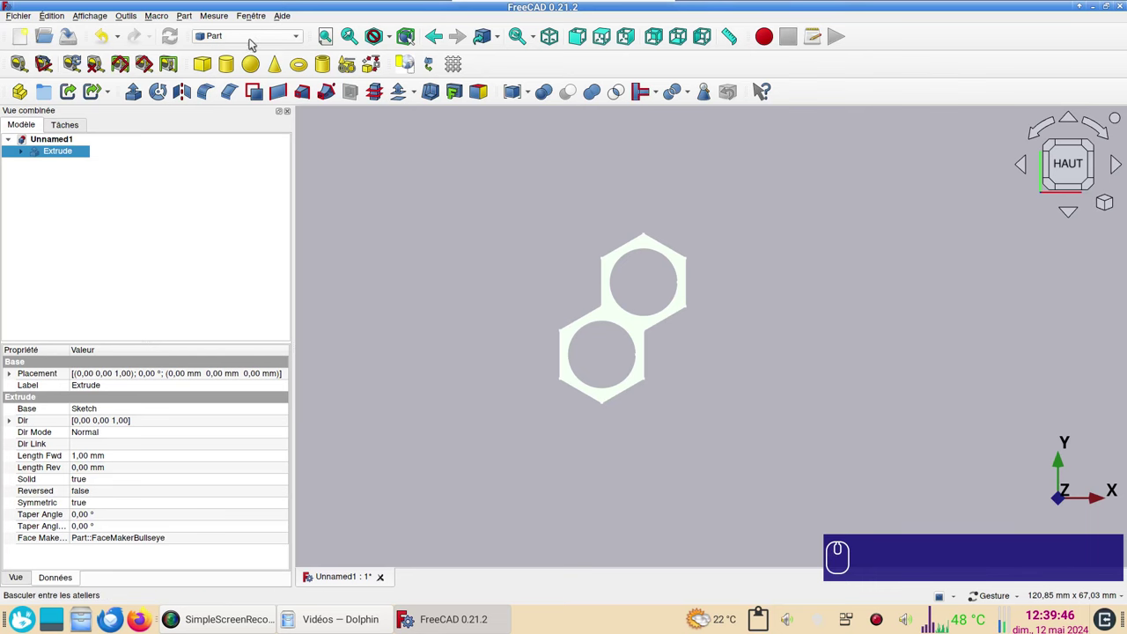
{"action": "left_click", "coordinate": [251, 39]}
{"action": "left_click", "coordinate": [254, 46]}
{"action": "left_click", "coordinate": [348, 91]}
{"action": "left_click", "coordinate": [163, 195]}
{"action": "left_click", "coordinate": [54, 151]}
{"action": "left_click", "coordinate": [21, 152]}
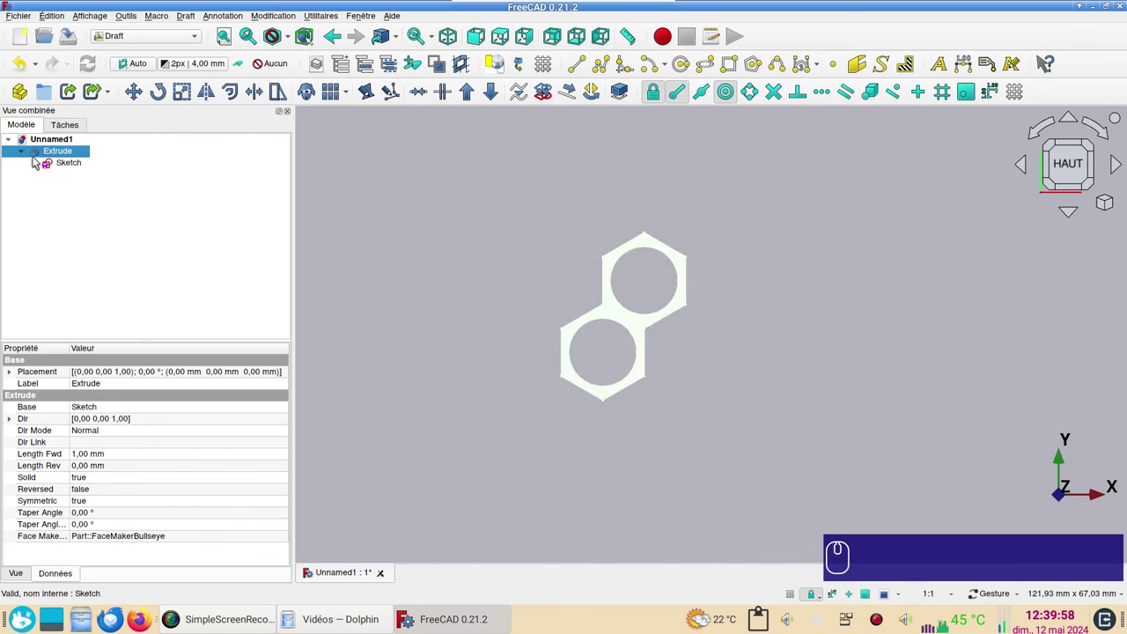
Create a 2 × 2 orthogonal array of the extrusion with default 100 mm intervals
{"action": "left_click", "coordinate": [343, 92]}
{"action": "left_click_drag", "start_coordinate": [292, 238], "coordinate": [315, 373]}
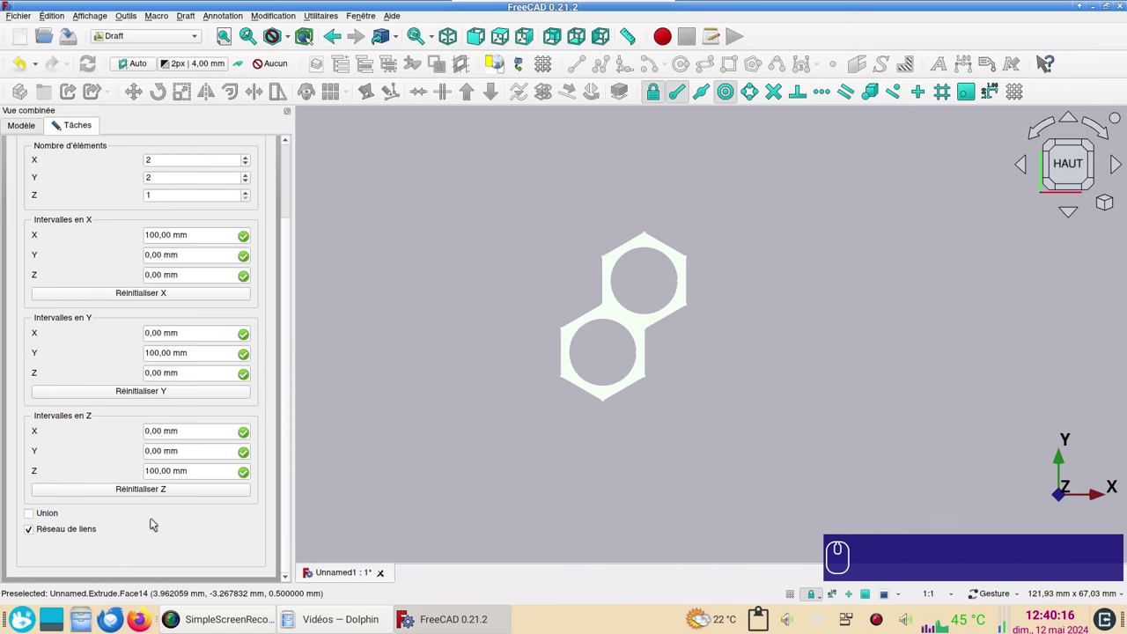
{"action": "left_click", "coordinate": [289, 513]}
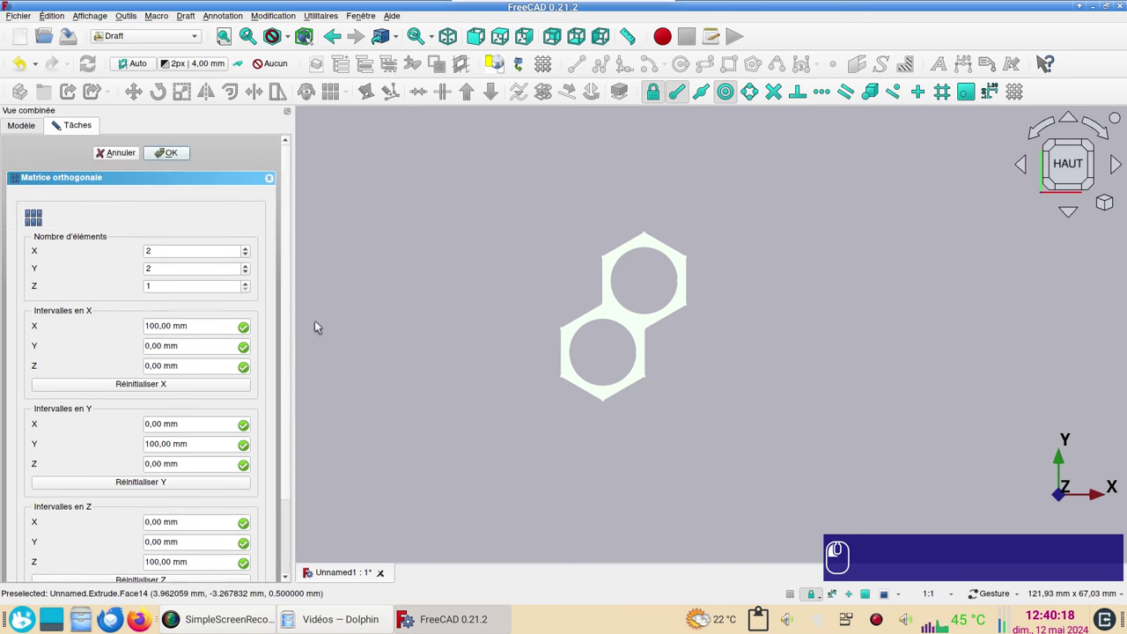
Expand the array's Interval X property and start editing its 100 mm x value with a formula
{"action": "left_click", "coordinate": [176, 155]}
{"action": "scroll", "scroll_direction": "down", "scroll_amount": 3}
{"action": "left_click_drag", "start_coordinate": [553, 285], "coordinate": [290, 502]}
{"action": "left_click", "coordinate": [291, 502]}
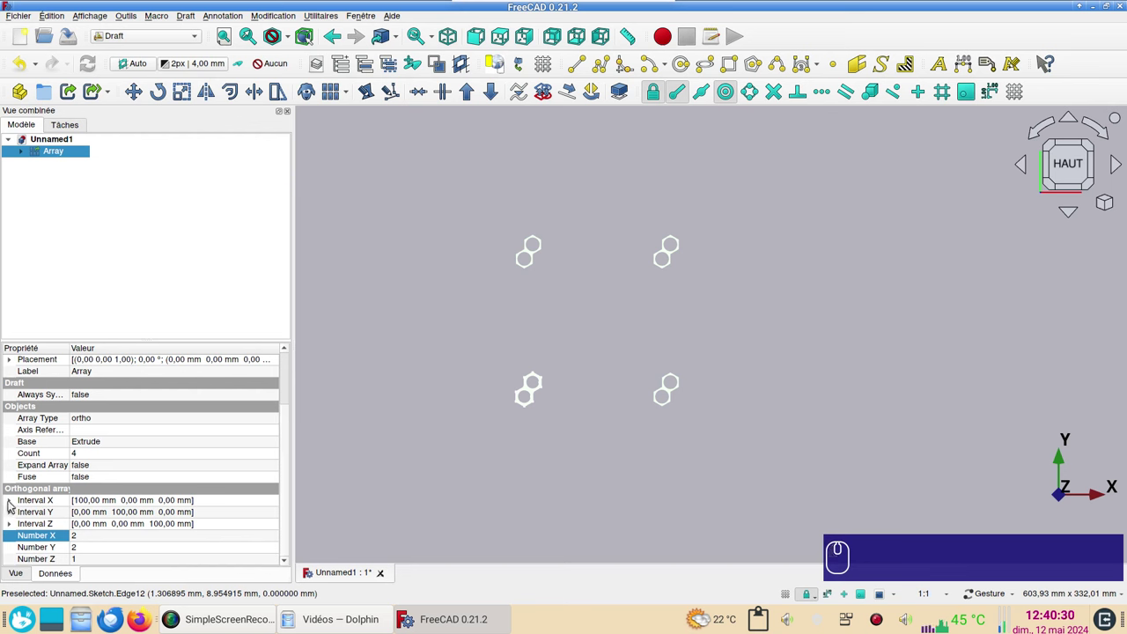
{"action": "left_click", "coordinate": [14, 506]}
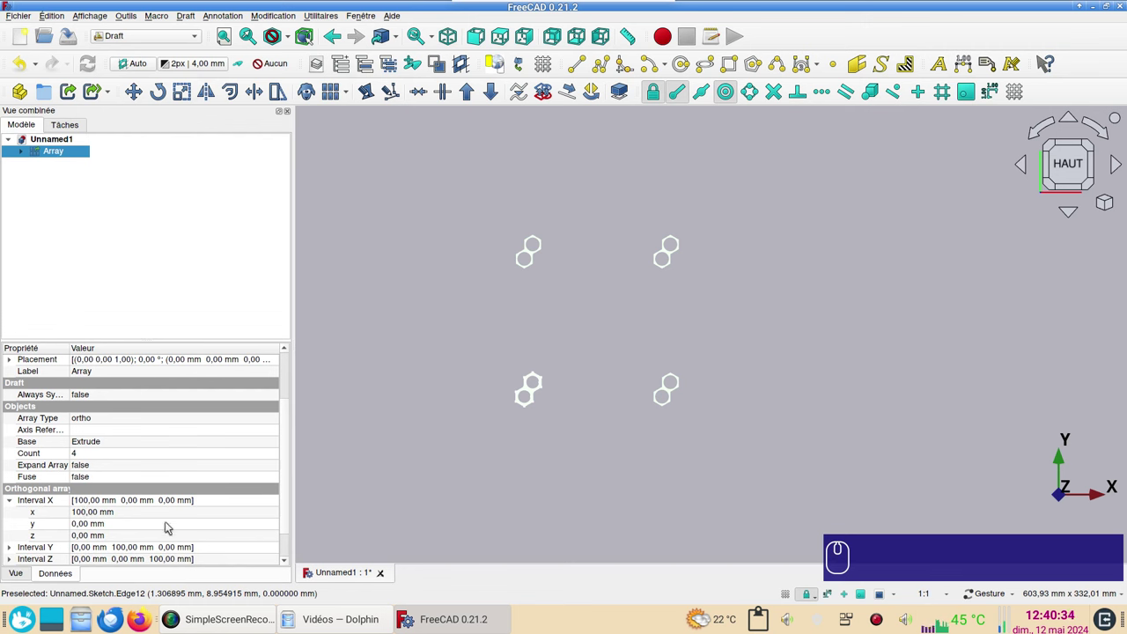
{"action": "left_click", "coordinate": [159, 515]}
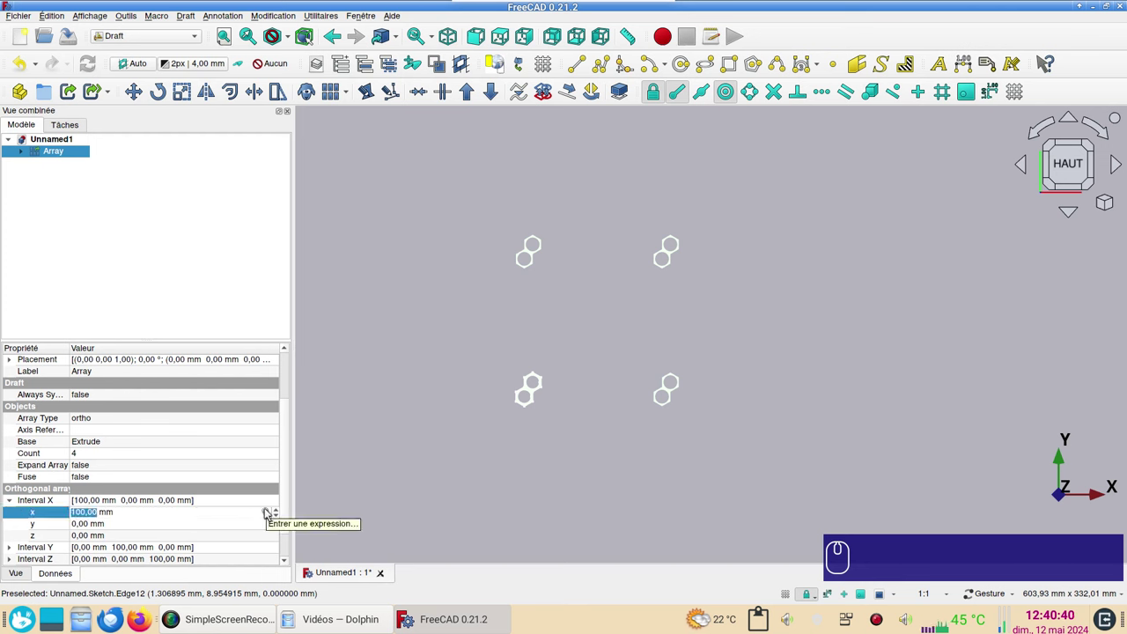
Drive the array's X interval with the expression Sketch.Constraints.ecart_x * 2, giving 12.12 mm
{"action": "key", "text": "="}
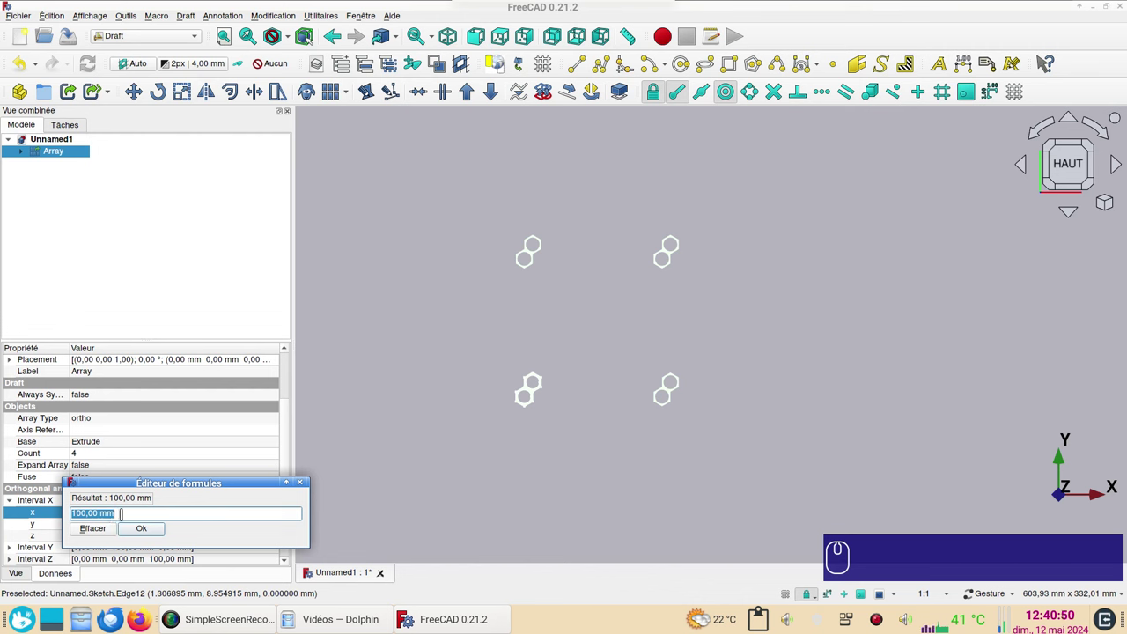
{"action": "key", "text": "s"}
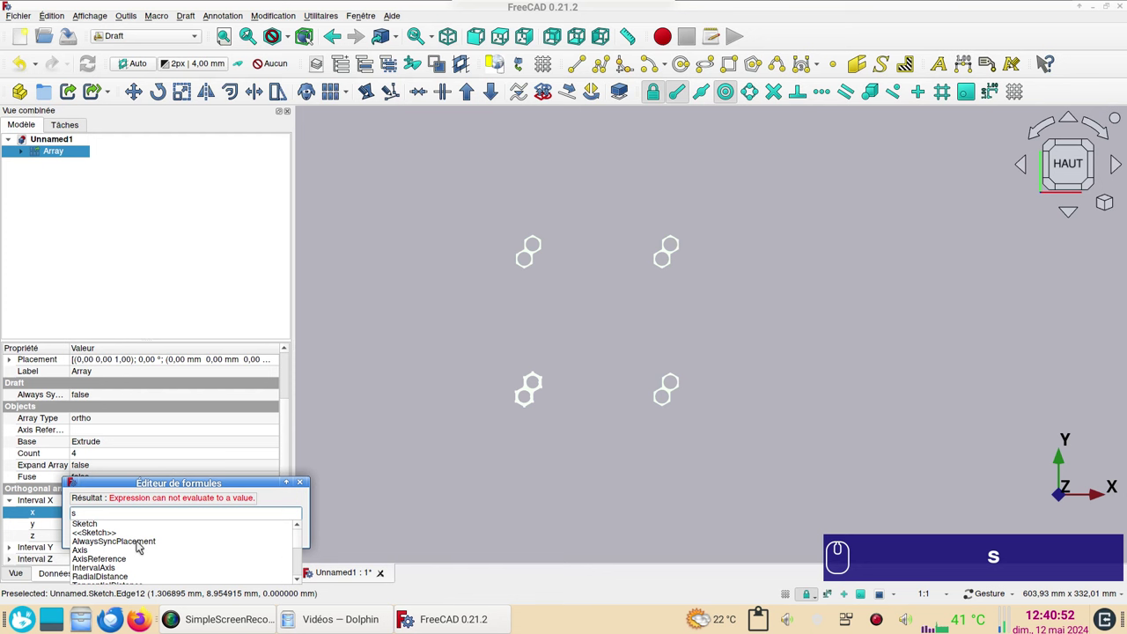
{"action": "type", "text": "sk"}
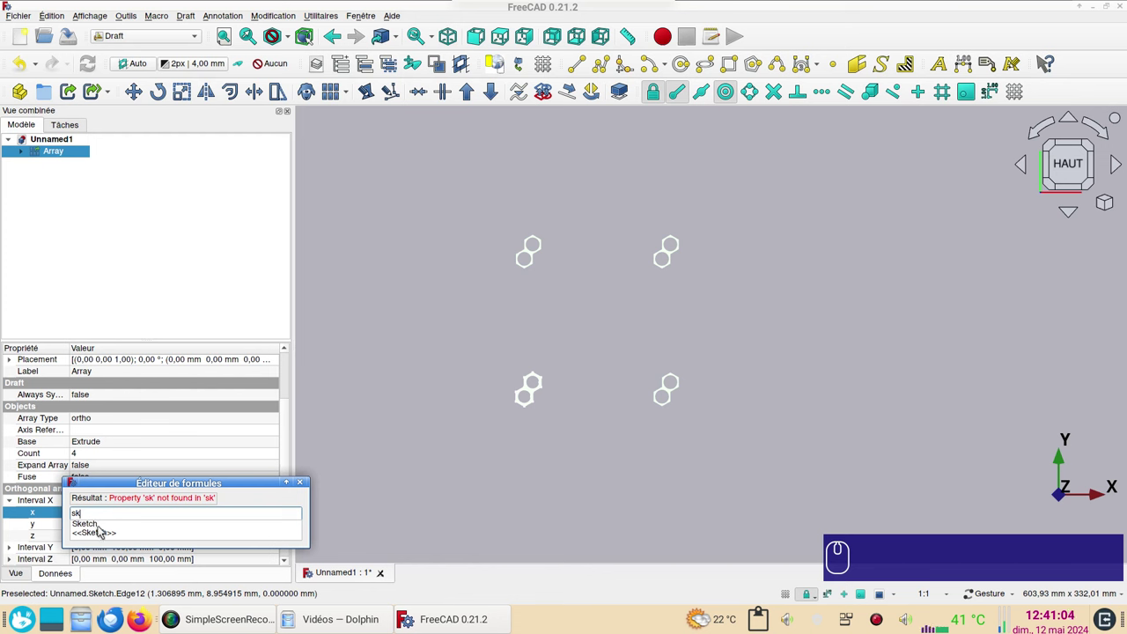
{"action": "left_click", "coordinate": [99, 525]}
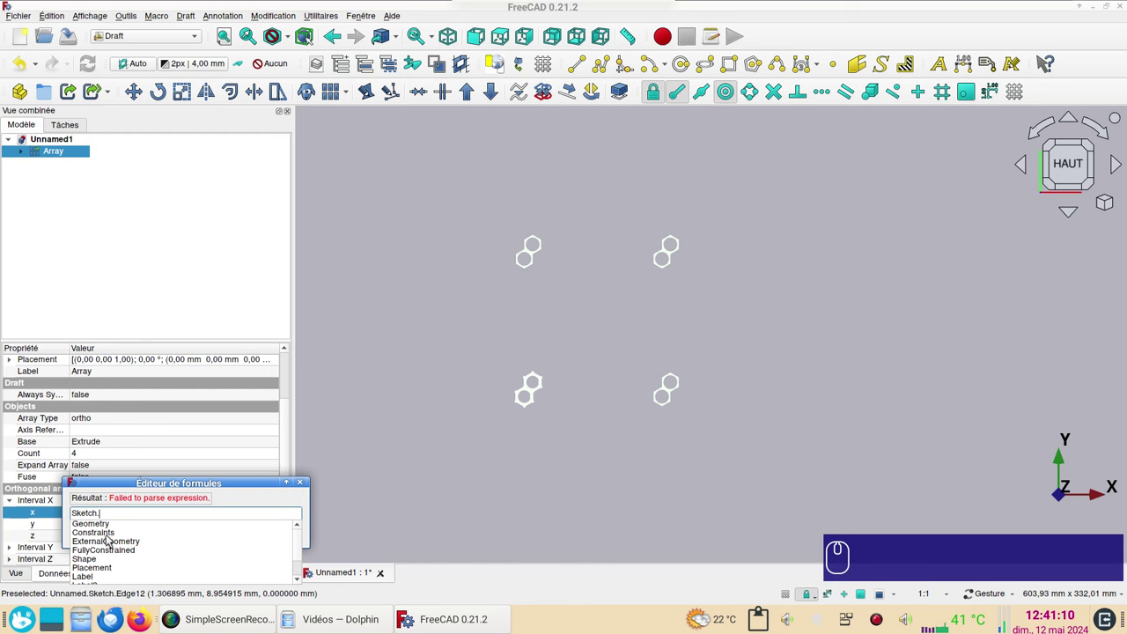
{"action": "left_click", "coordinate": [113, 537]}
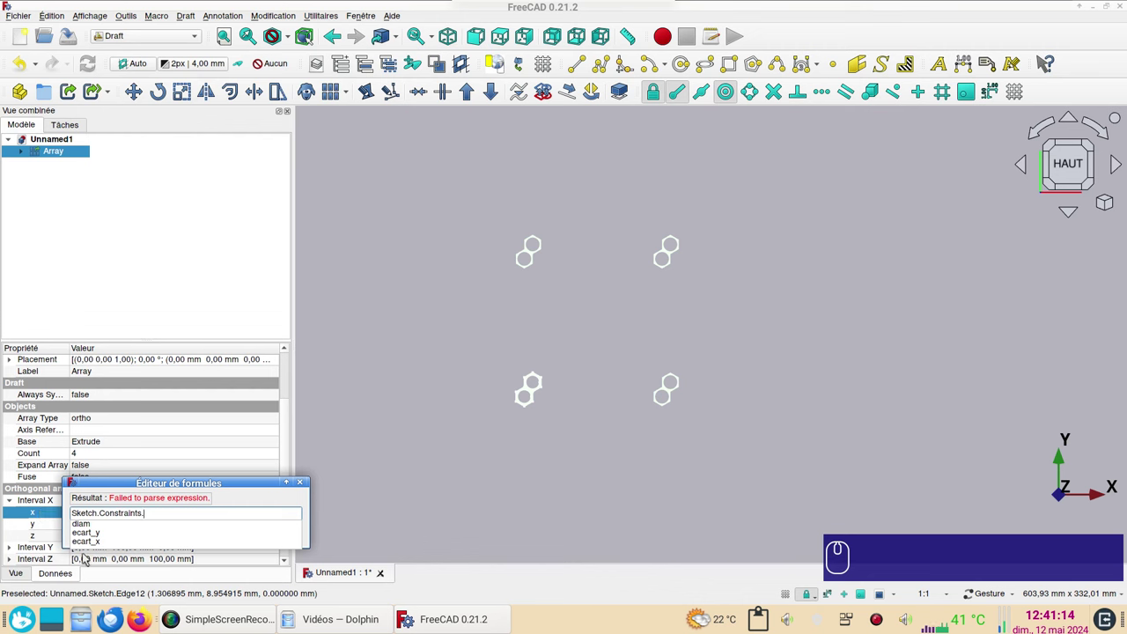
{"action": "left_click", "coordinate": [95, 545]}
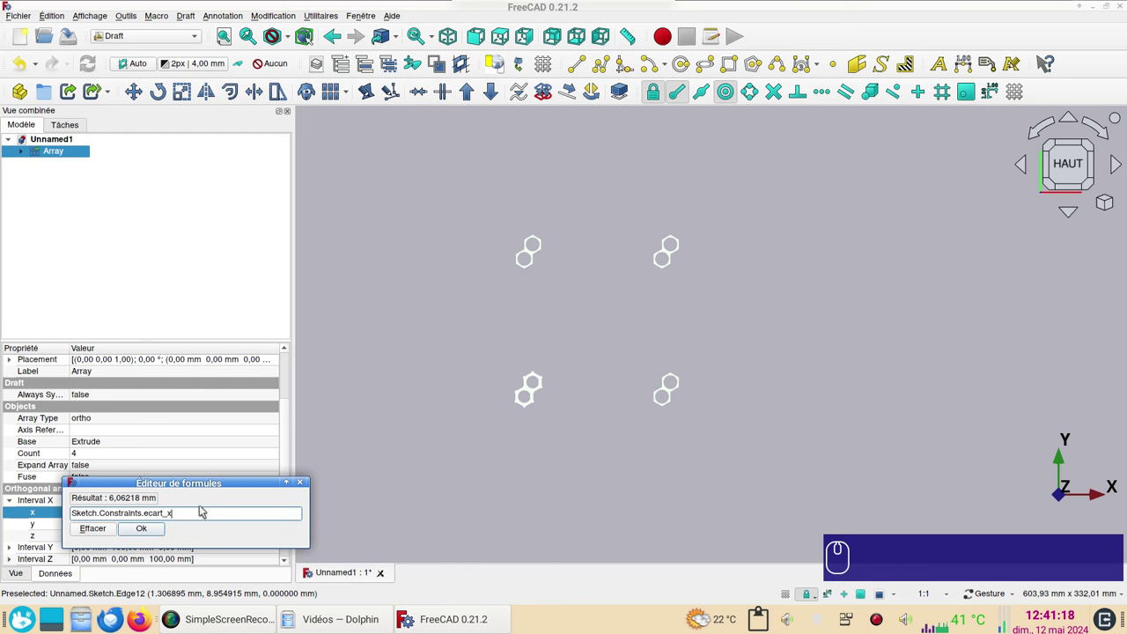
{"action": "key", "text": "KP_Multiply"}
{"action": "key", "text": "KP_2"}
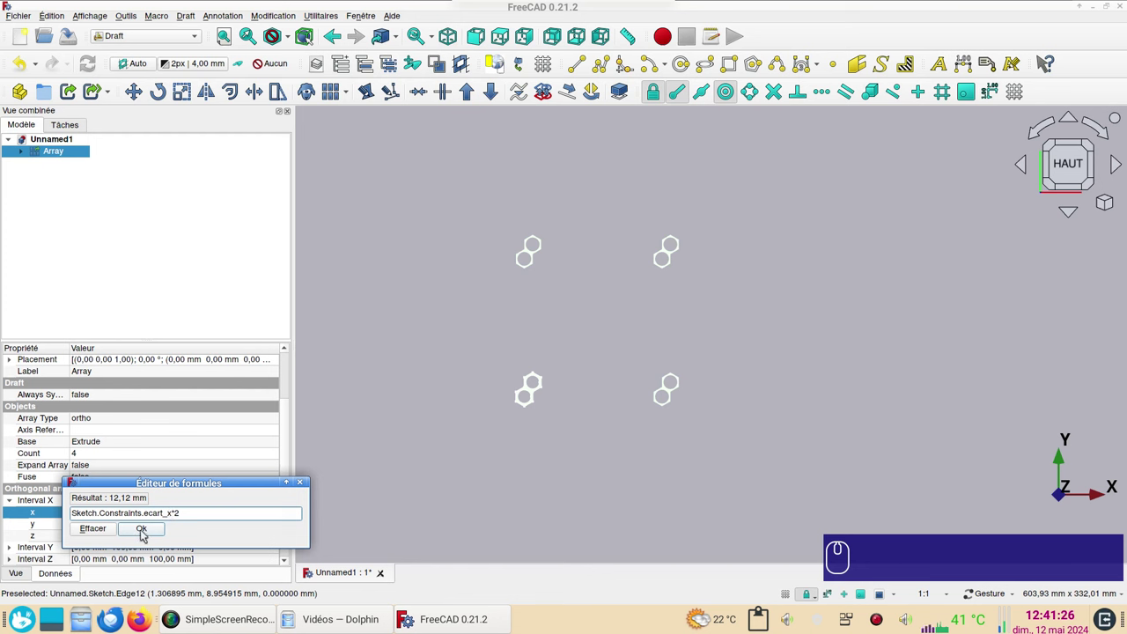
{"action": "left_click", "coordinate": [149, 532]}
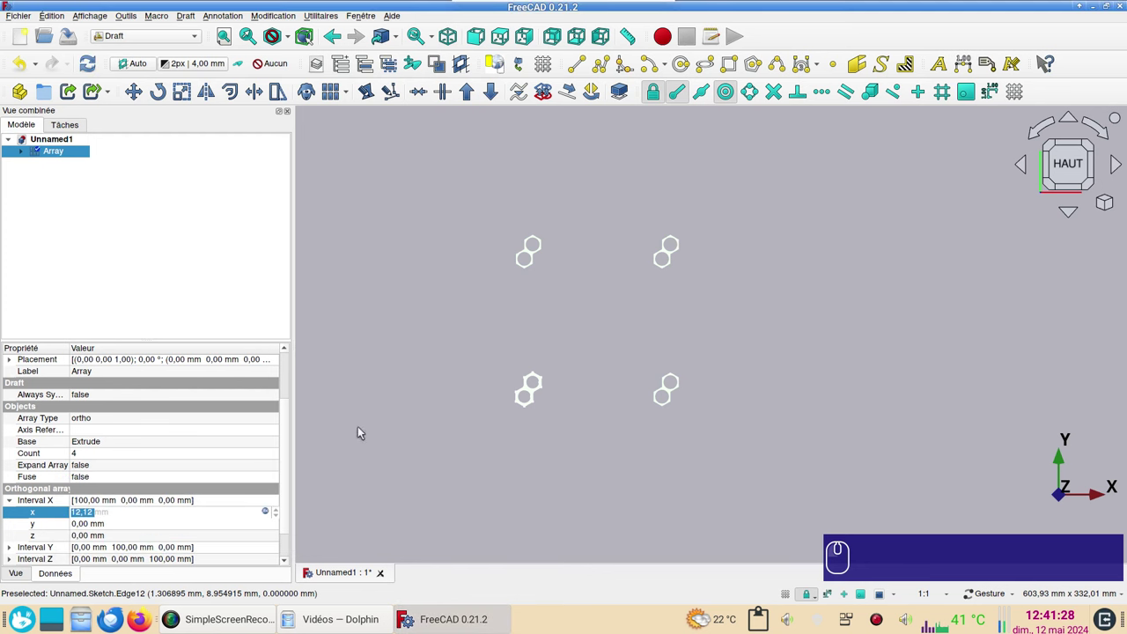
{"action": "key", "text": "Return"}
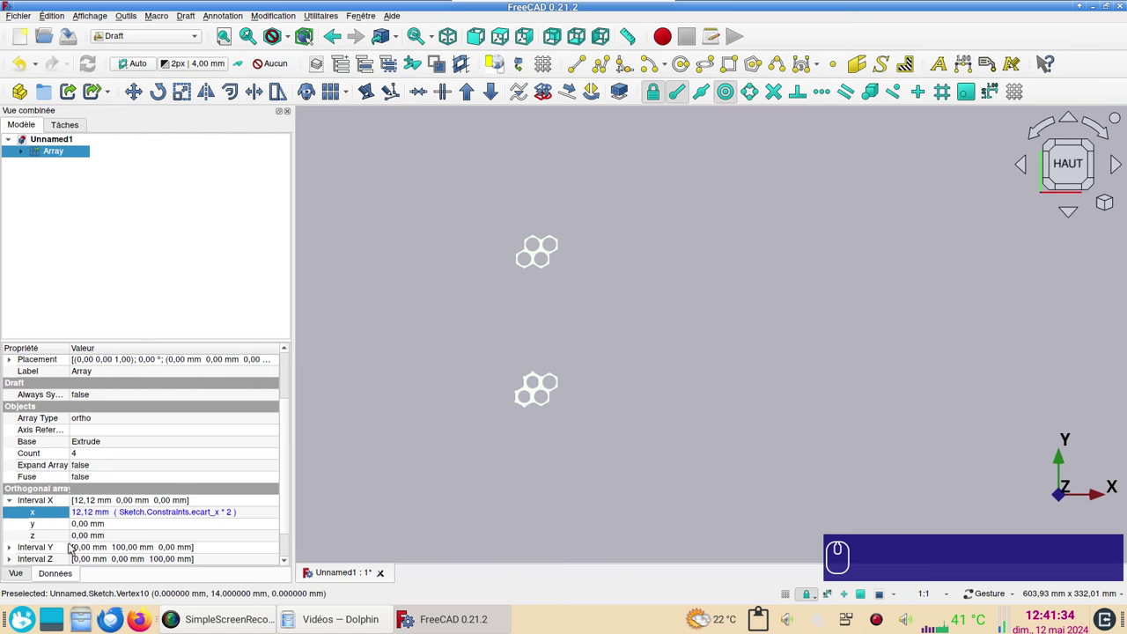
Drive the array's Y interval with the expression Sketch.Constraints.ecart_y * 2, giving 21 mm
{"action": "left_click", "coordinate": [12, 551]}
{"action": "scroll", "scroll_direction": "down", "scroll_amount": 3}
{"action": "left_click", "coordinate": [123, 499]}
{"action": "left_click", "coordinate": [271, 502]}
{"action": "left_click", "coordinate": [232, 513]}
{"action": "key", "text": "s"}
{"action": "type", "text": "k"}
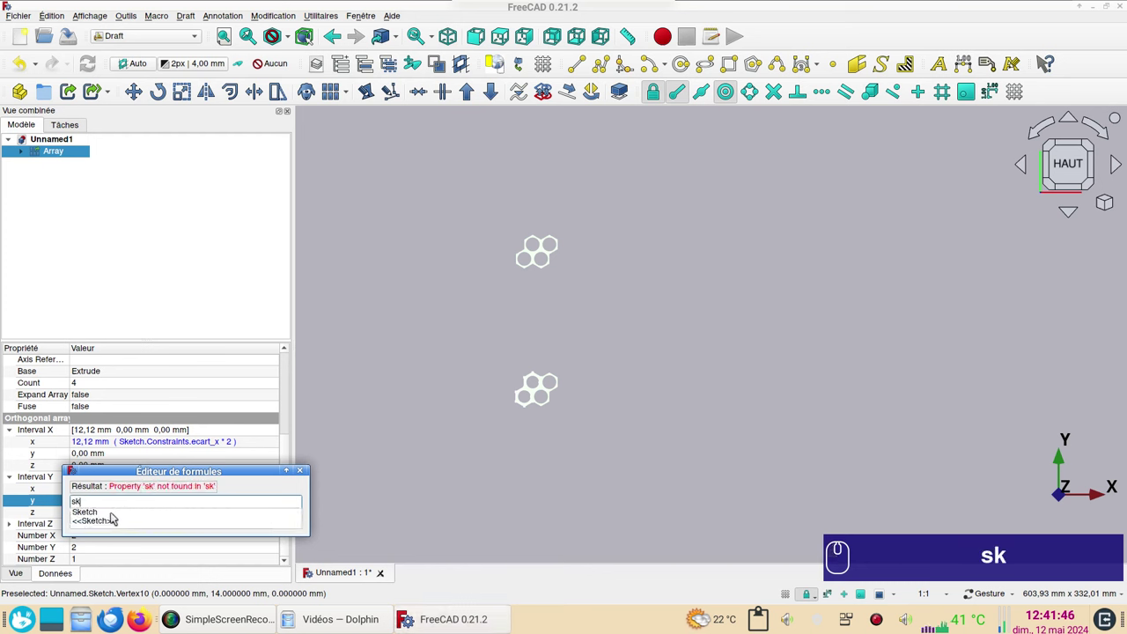
{"action": "left_click", "coordinate": [116, 513]}
{"action": "left_click", "coordinate": [118, 523]}
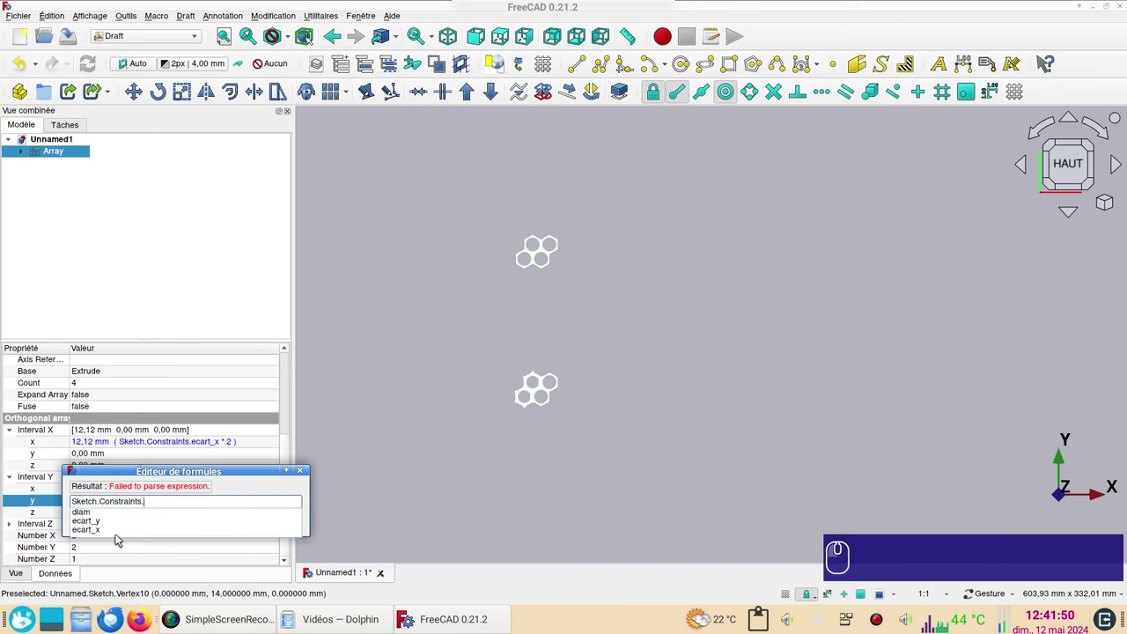
{"action": "left_click", "coordinate": [105, 521]}
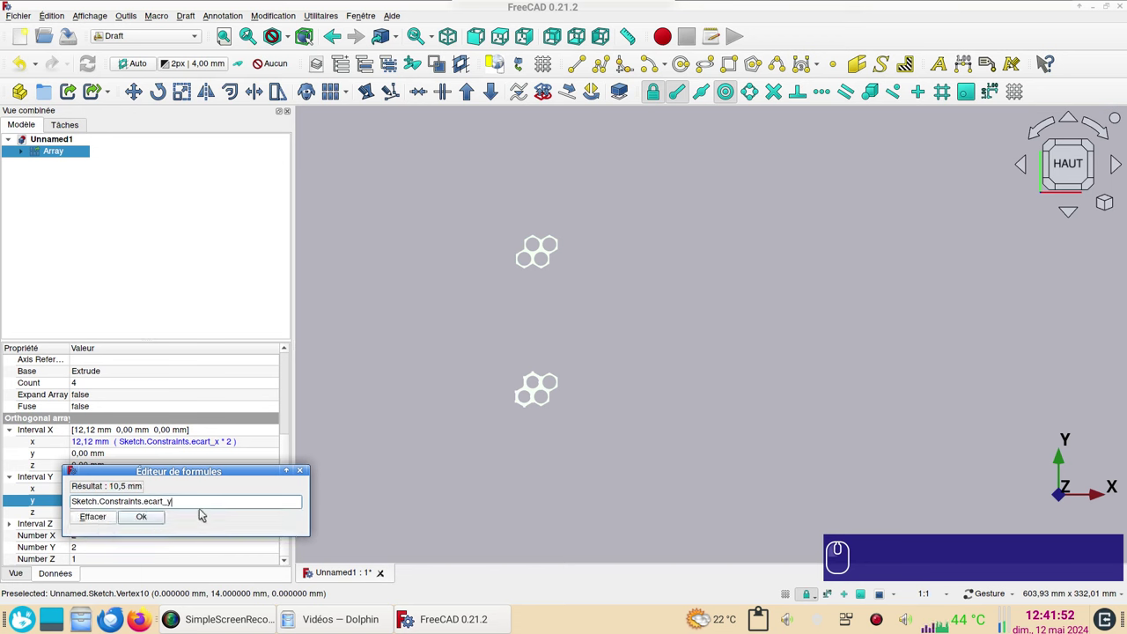
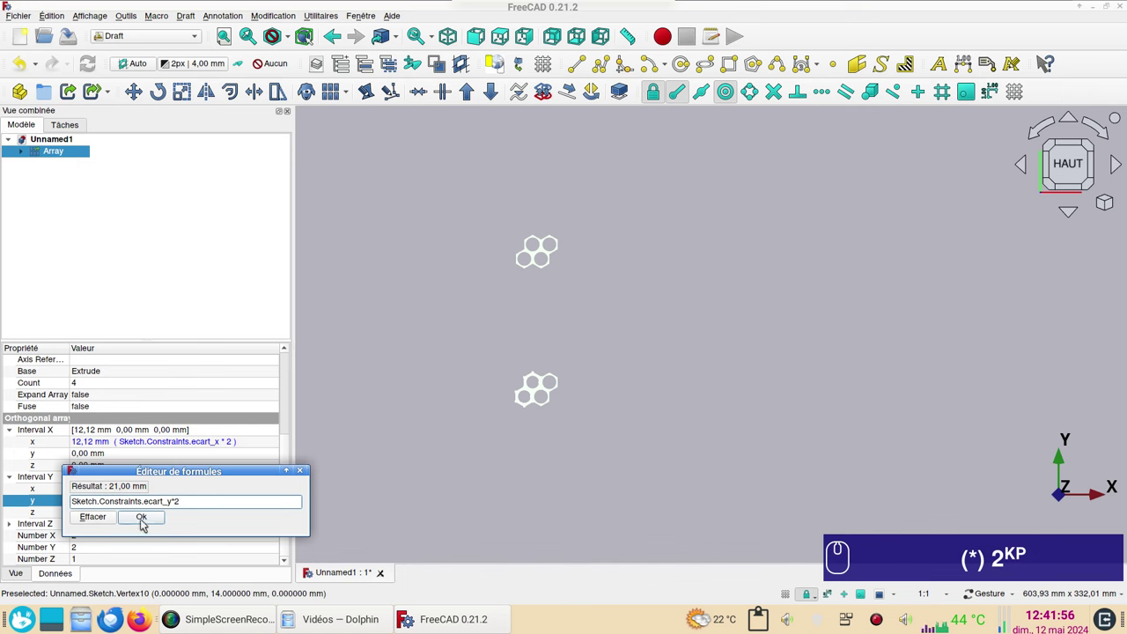
{"action": "left_click_drag", "start_coordinate": [143, 519], "coordinate": [422, 382]}
Adjust the view to inspect the resulting honeycomb cluster of hexagon pairs
{"action": "scroll", "scroll_direction": "up", "scroll_amount": 3}
{"action": "left_click_drag", "start_coordinate": [519, 371], "coordinate": [657, 387]}
{"action": "scroll", "scroll_direction": "up", "scroll_amount": 3}
{"action": "scroll", "scroll_direction": "down", "scroll_amount": 3}
{"action": "left_click", "coordinate": [61, 153]}
Set the array to 30 copies along X and 10 along Y, forming a large perforated sheet
{"action": "scroll", "scroll_direction": "down", "scroll_amount": 3}
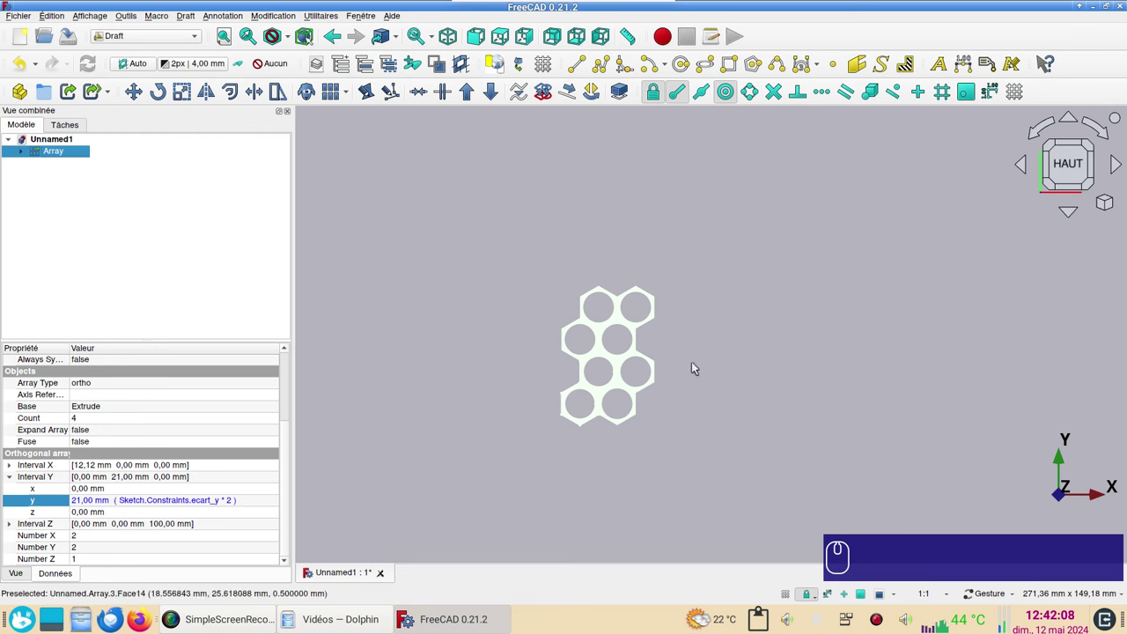
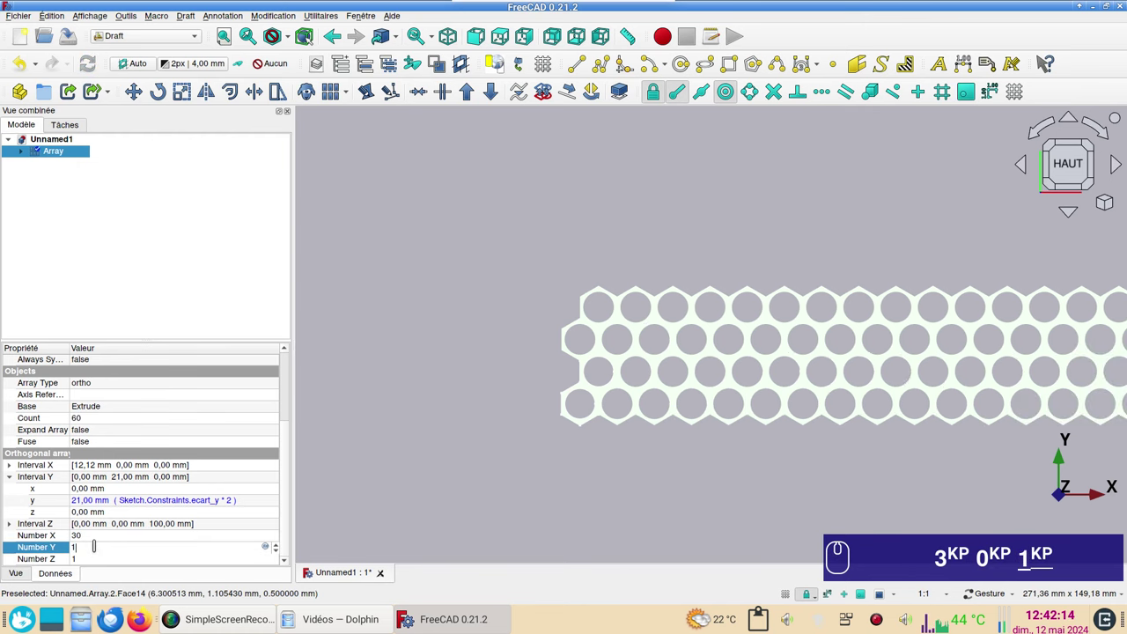
{"action": "key", "text": "KP_0"}
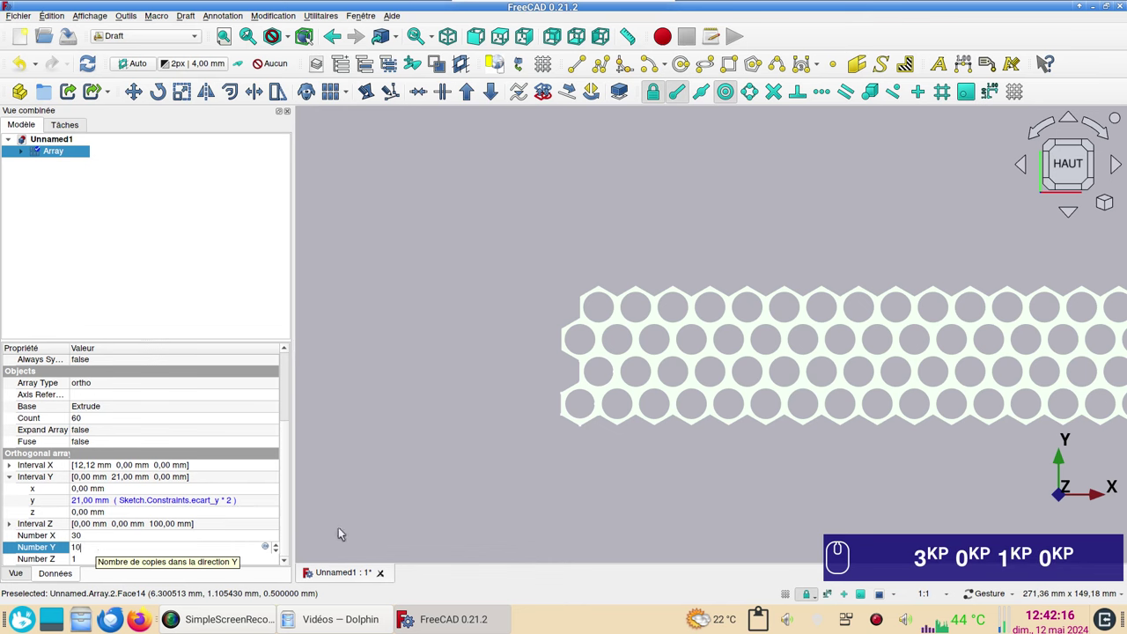
{"action": "left_click", "coordinate": [402, 507]}
{"action": "scroll", "scroll_direction": "down", "scroll_amount": 3}
{"action": "scroll", "scroll_direction": "up", "scroll_amount": 3}
{"action": "key", "text": "KP_3"}
{"action": "key", "text": "KP_0"}
{"action": "key", "text": "KP_1"}
{"action": "middle_click", "coordinate": [487, 486]}
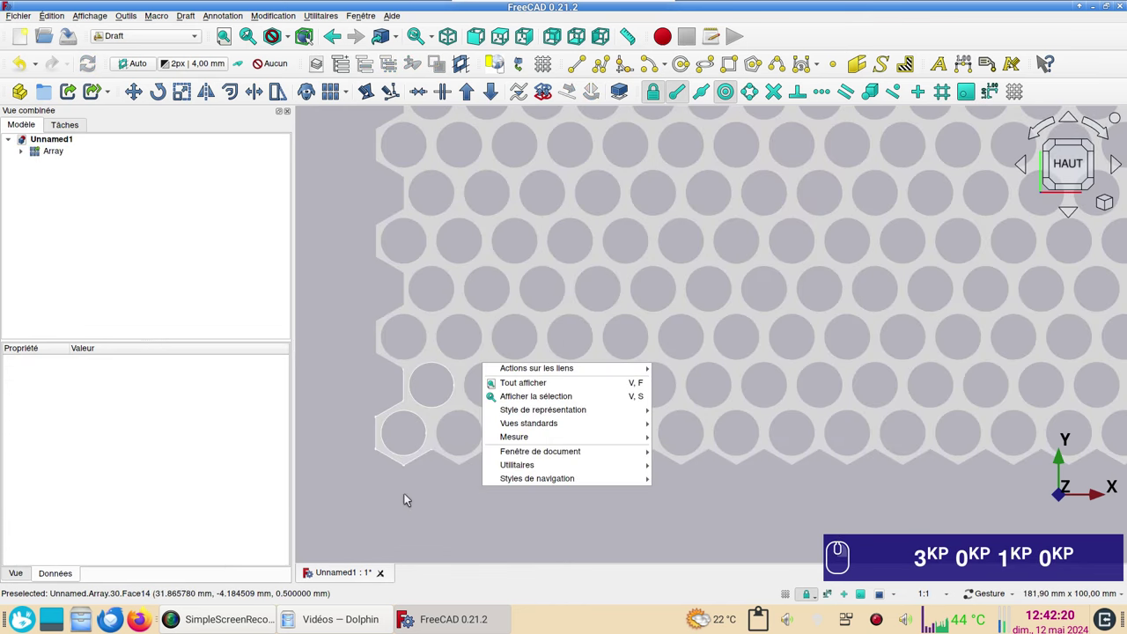